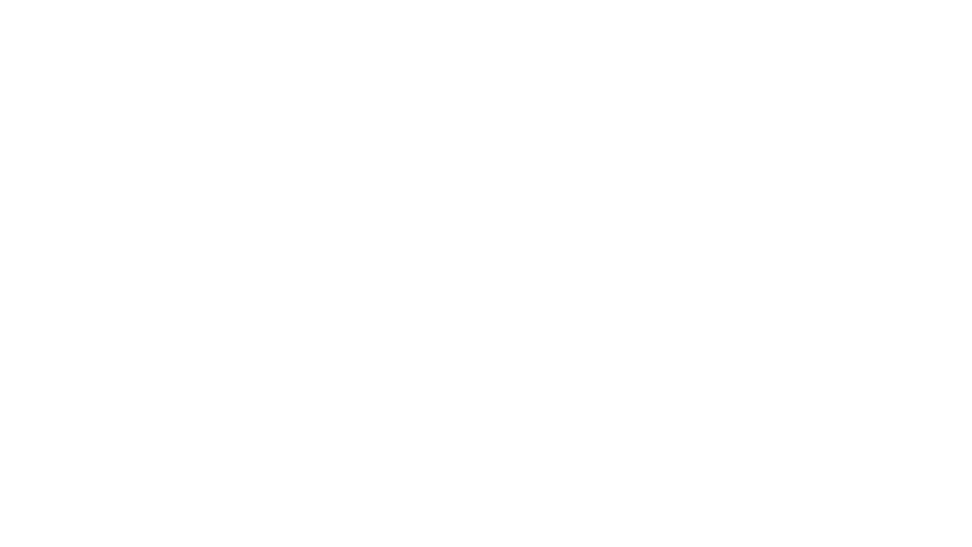
# Finish adjusting the room cylinder's geometry and deselect everything.
pyautogui.press('Tab')
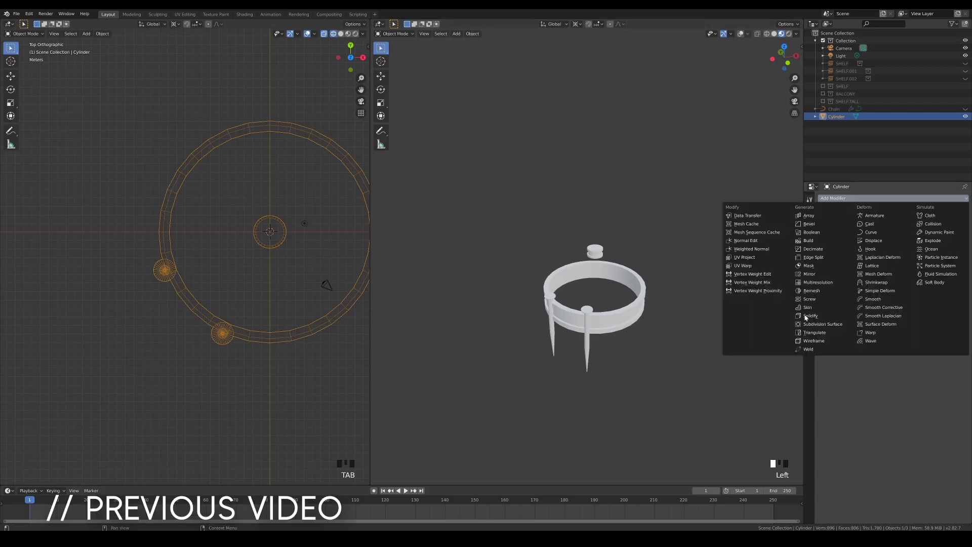
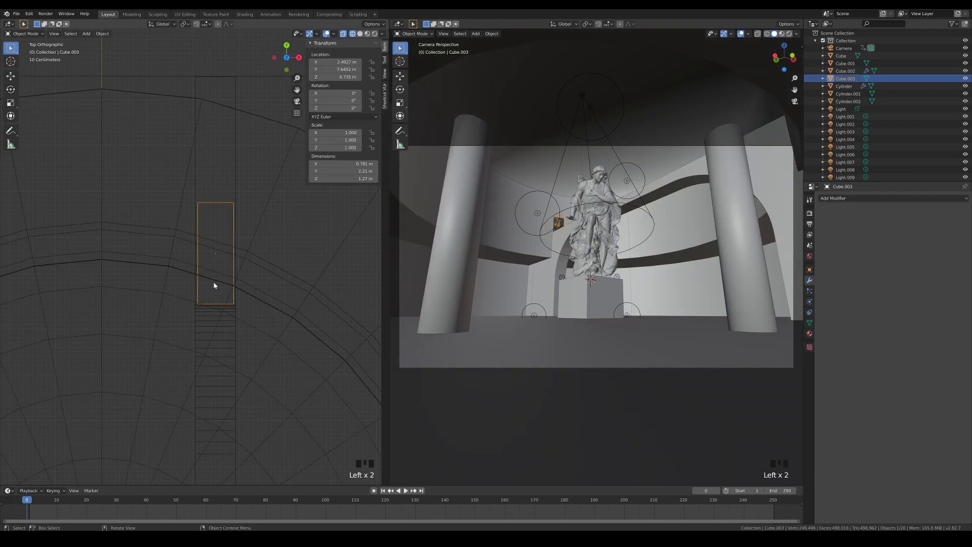
pyautogui.press('g')
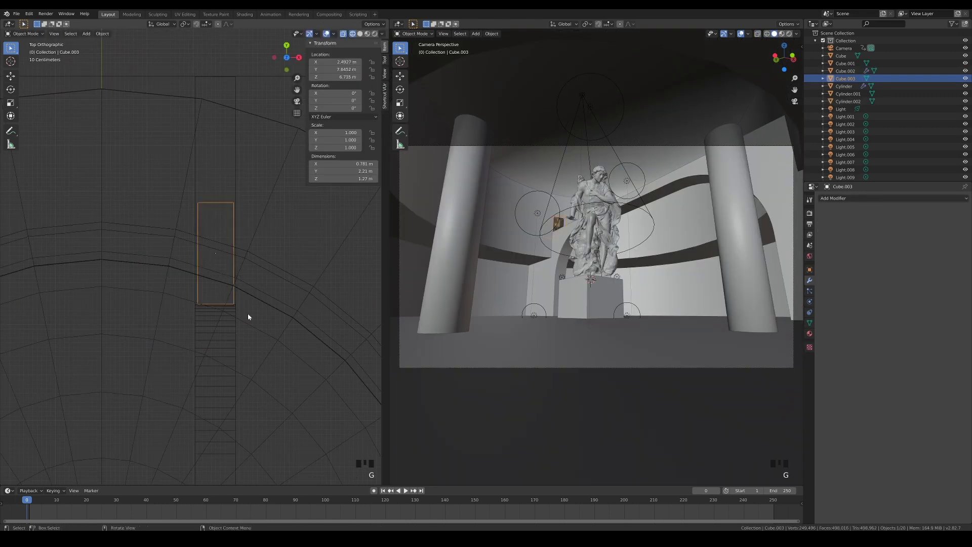
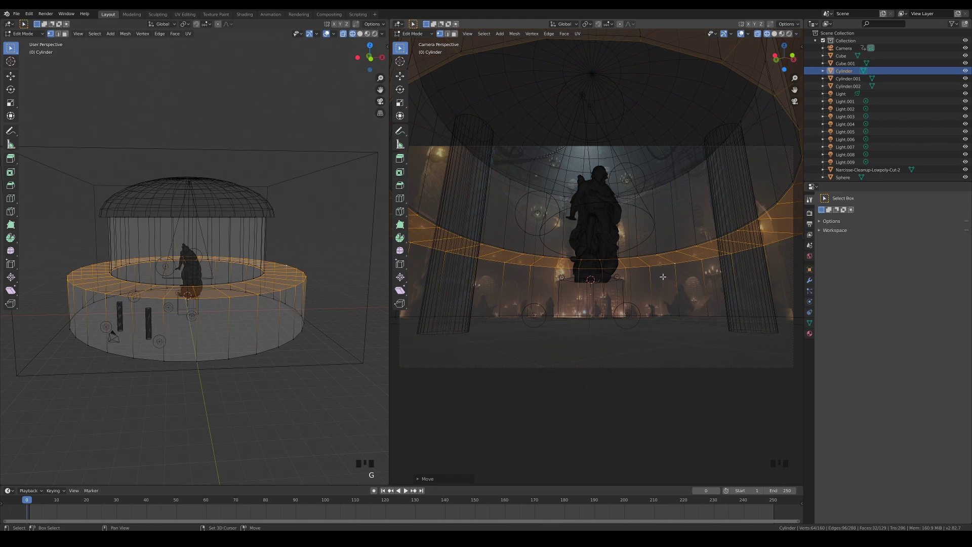
pyautogui.press('Tab')
pyautogui.click(775, 35)
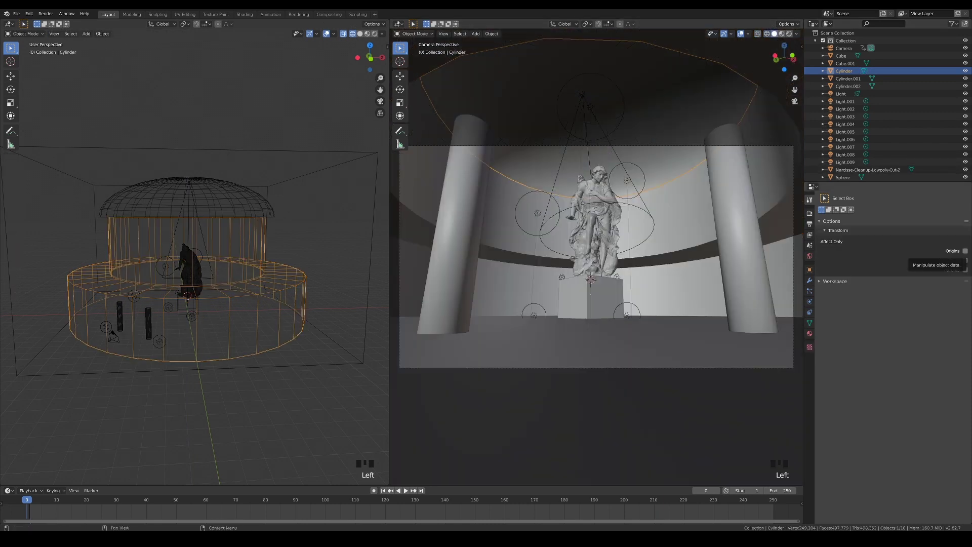
pyautogui.click(323, 224)
# Add a cube beside the statue and stretch it into a thin bar across the room with a loop cut.
pyautogui.press('shift+a')
pyautogui.press('shift+a')
pyautogui.press('KP_7')
pyautogui.press('KP_7')
pyautogui.moveTo(228, 216); pyautogui.dragTo(208, 256)
pyautogui.press('g')
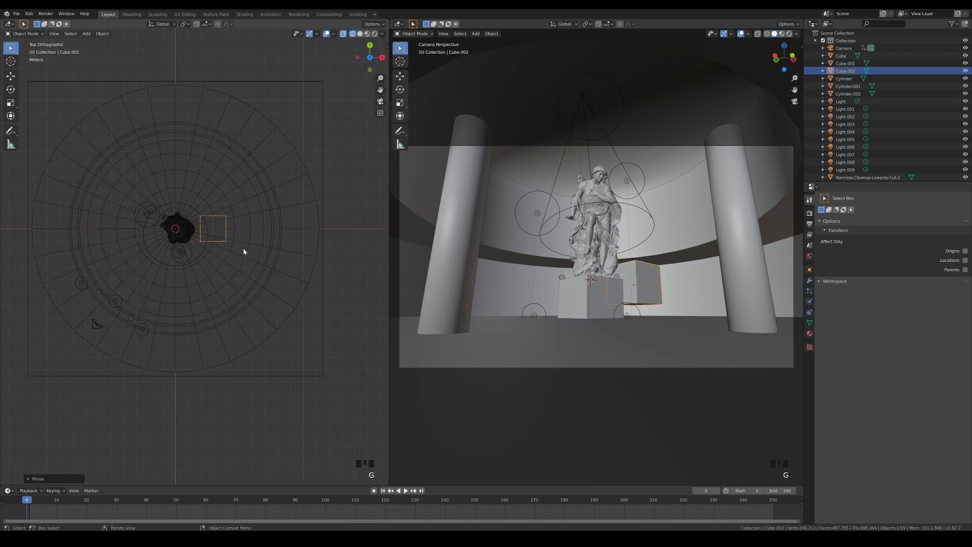
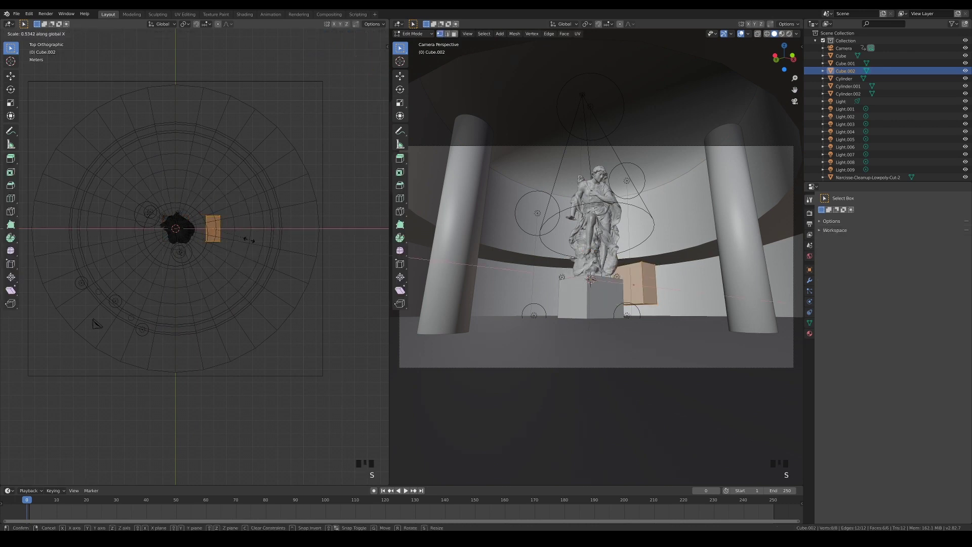
pyautogui.press('s')
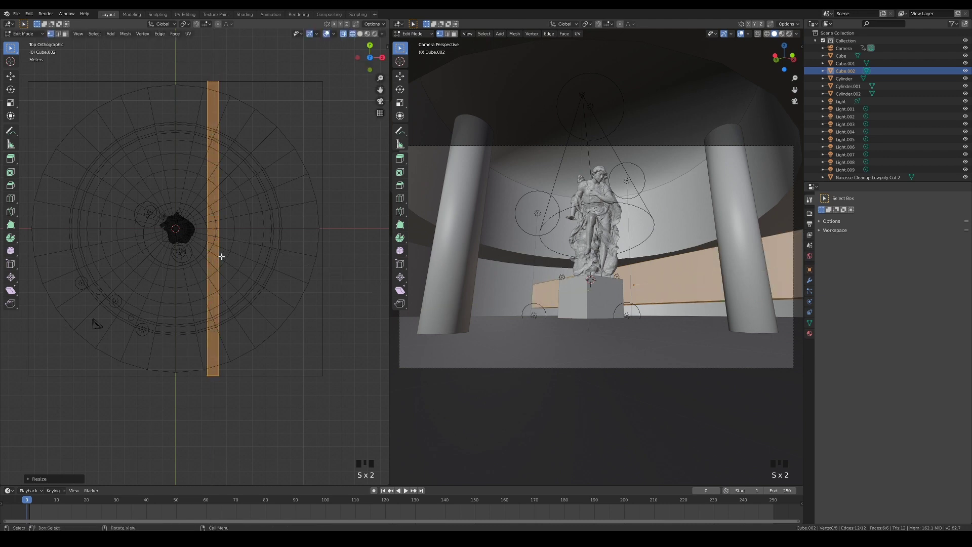
pyautogui.press('ctrl+r')
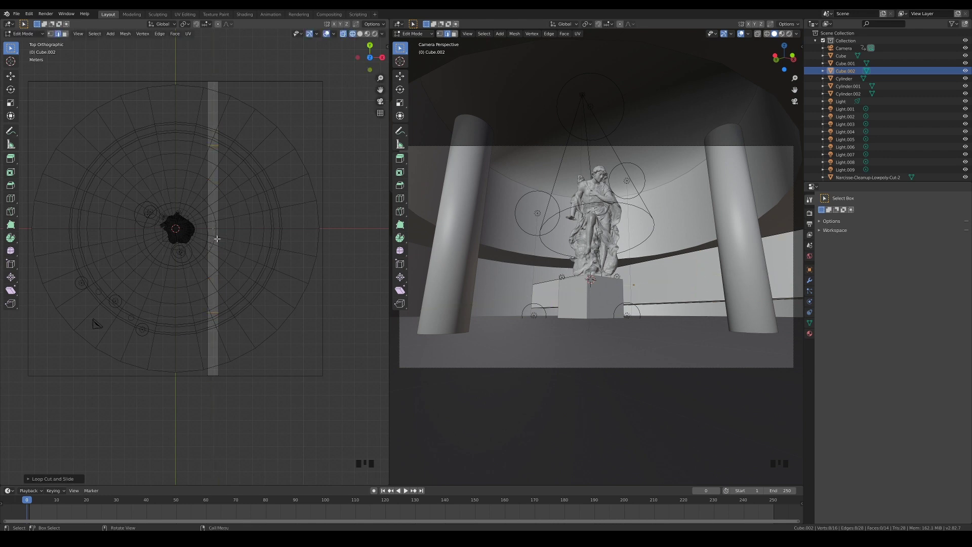
# Raise the bar vertically to bridge height in front view.
pyautogui.press('KP_1')
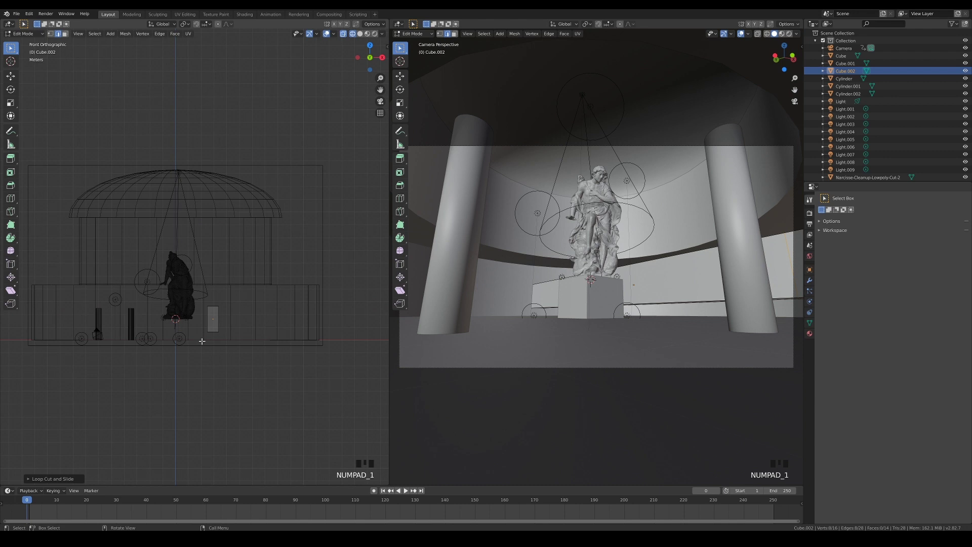
pyautogui.press('Tab')
pyautogui.press('g')
pyautogui.press('Tab')
pyautogui.click(196, 255)
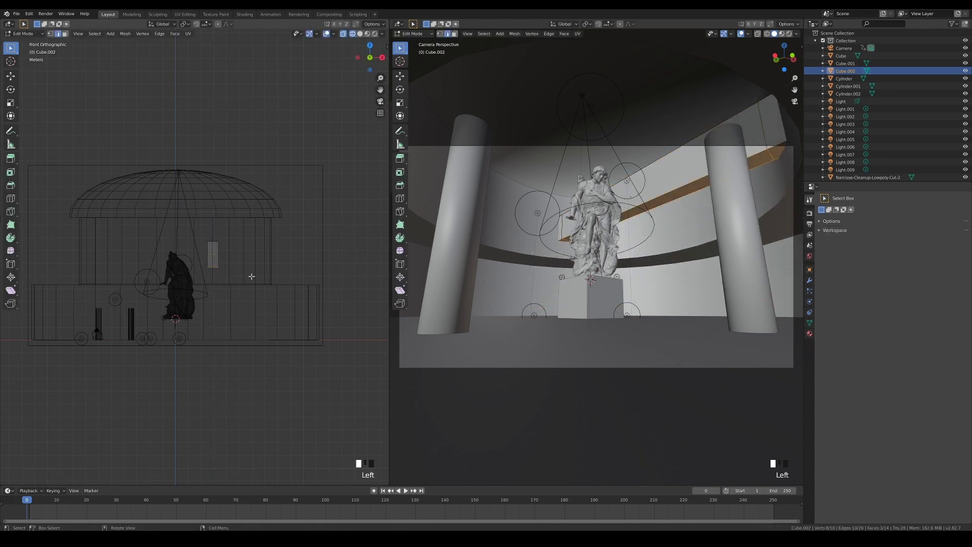
# Drop the bar's lower part to the floor, shift the slab sideways, and extrude its top faces out slightly.
pyautogui.press('g')
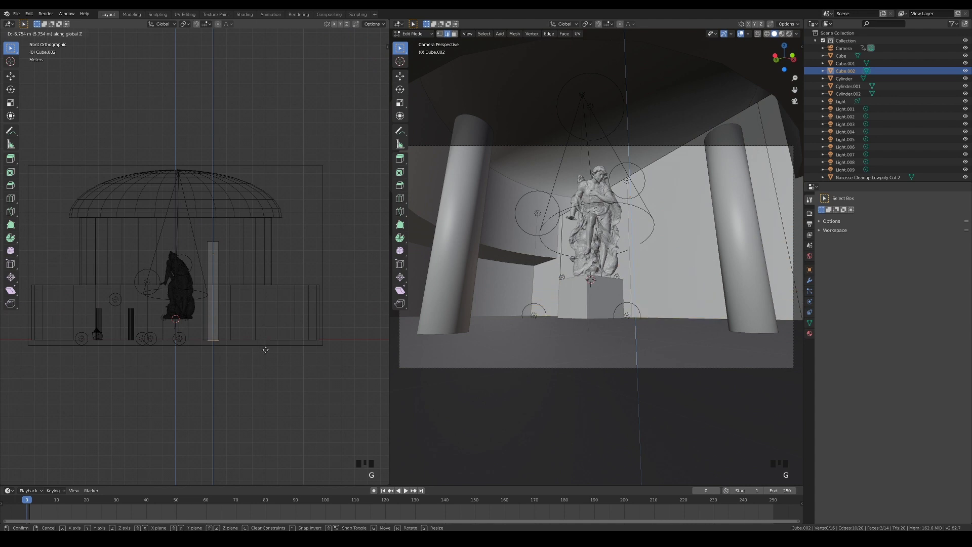
pyautogui.press('Tab')
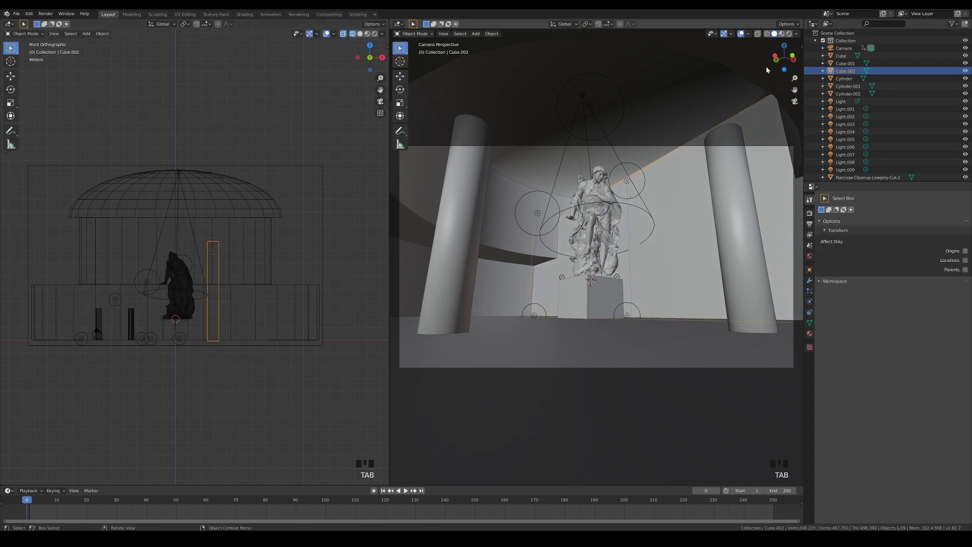
pyautogui.click(770, 36)
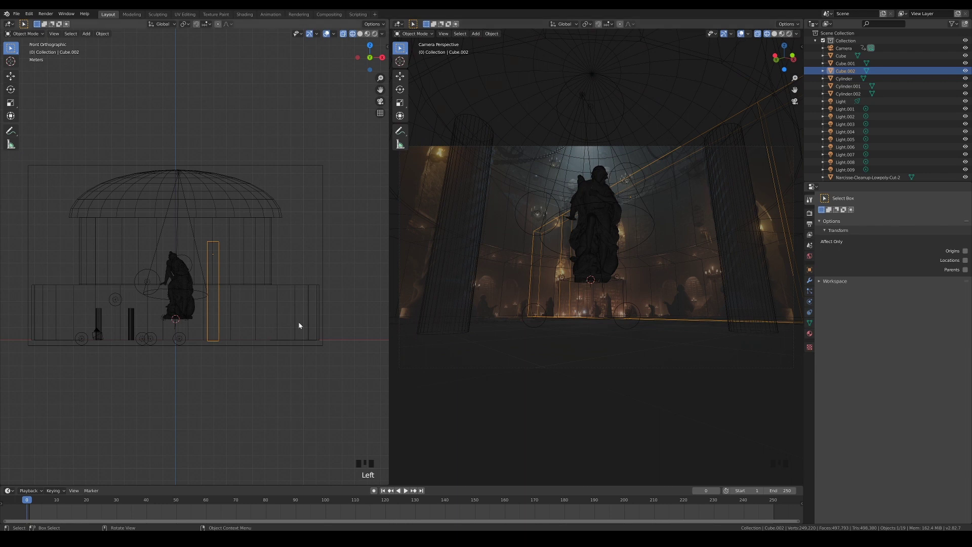
pyautogui.press('g')
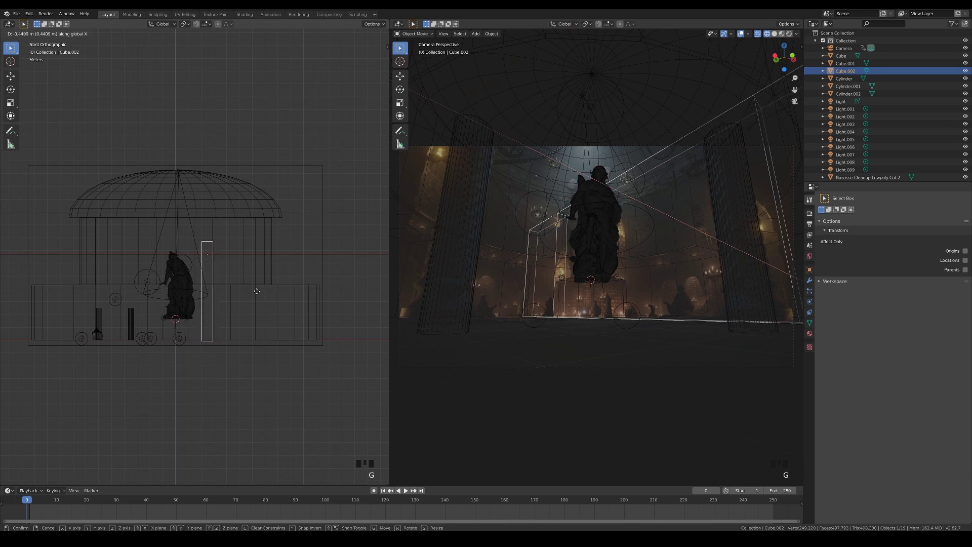
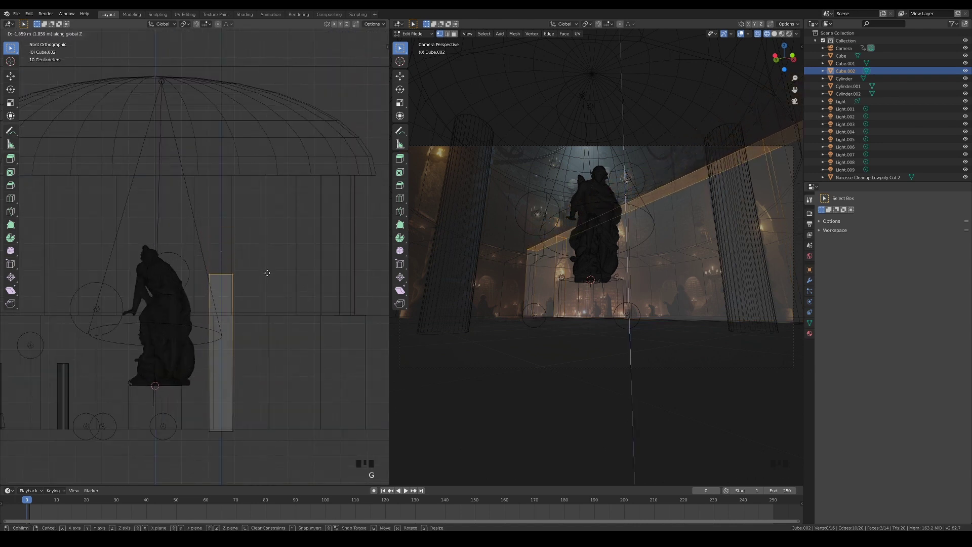
pyautogui.press('e')
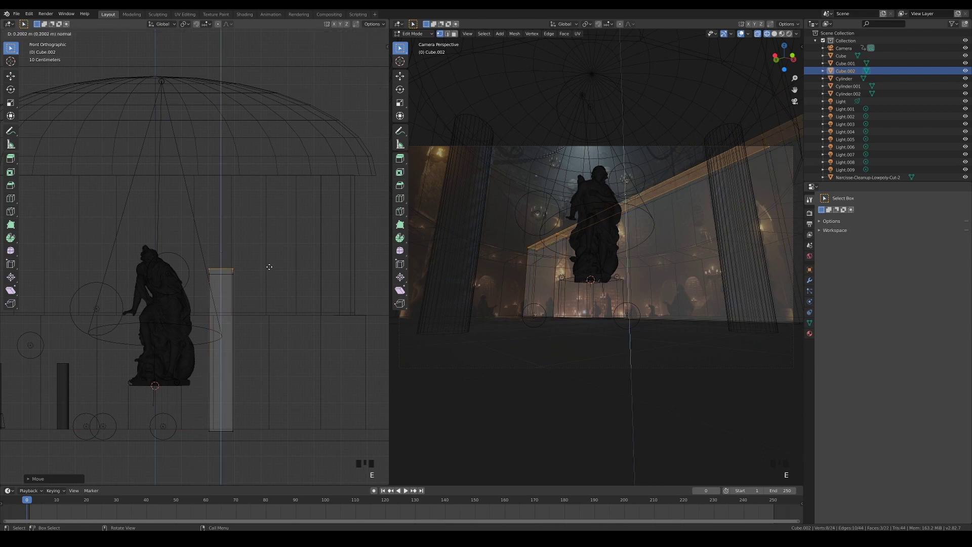
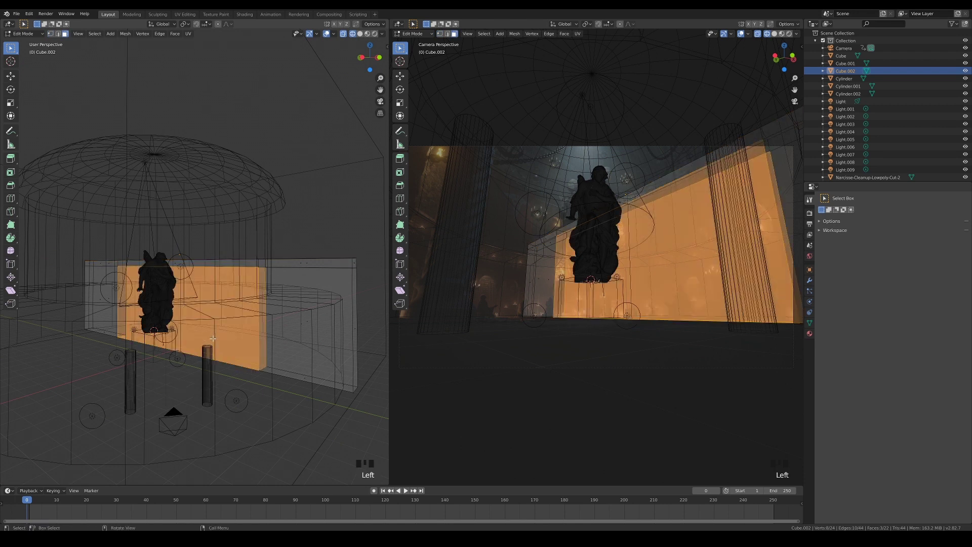
# Delete the slab's selected front faces, leaving an open frame, and exit editing.
pyautogui.press('Delete')
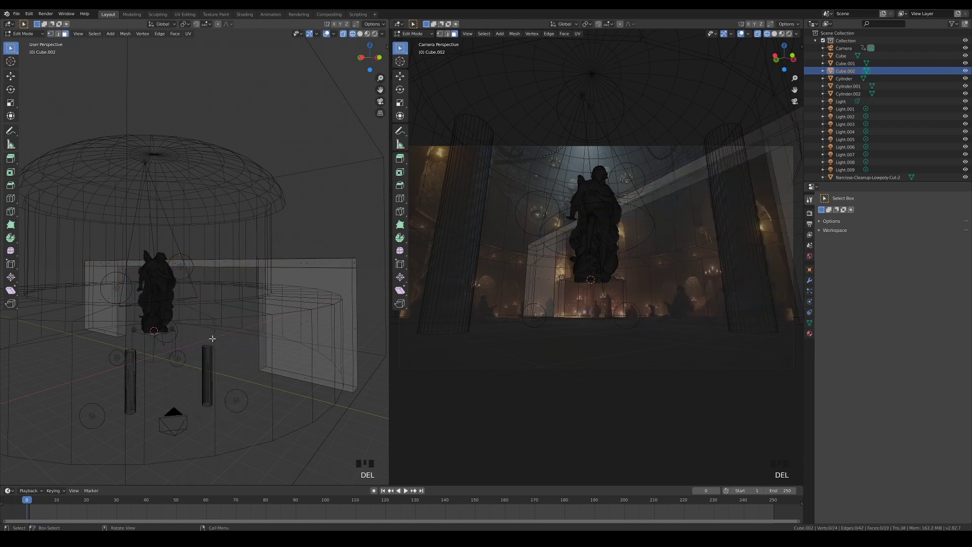
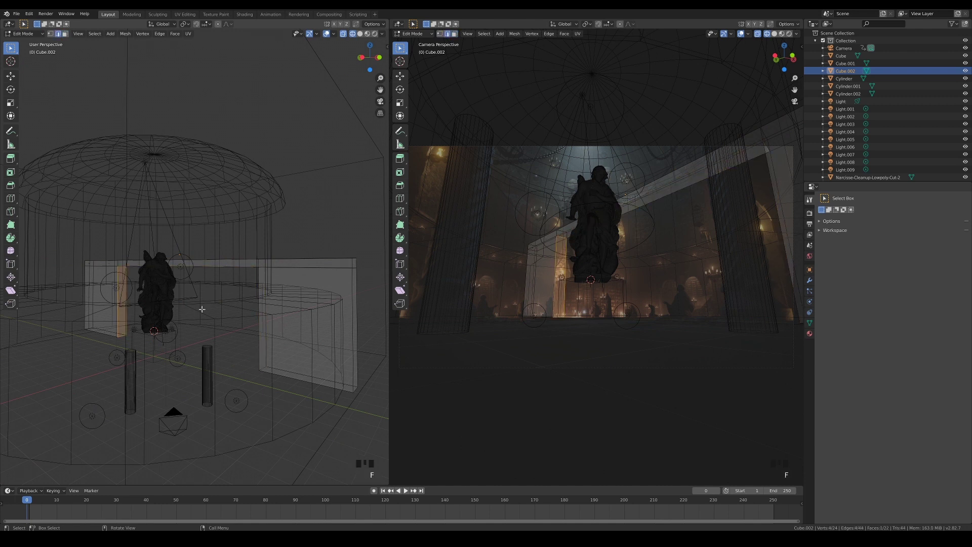
pyautogui.press('Tab')
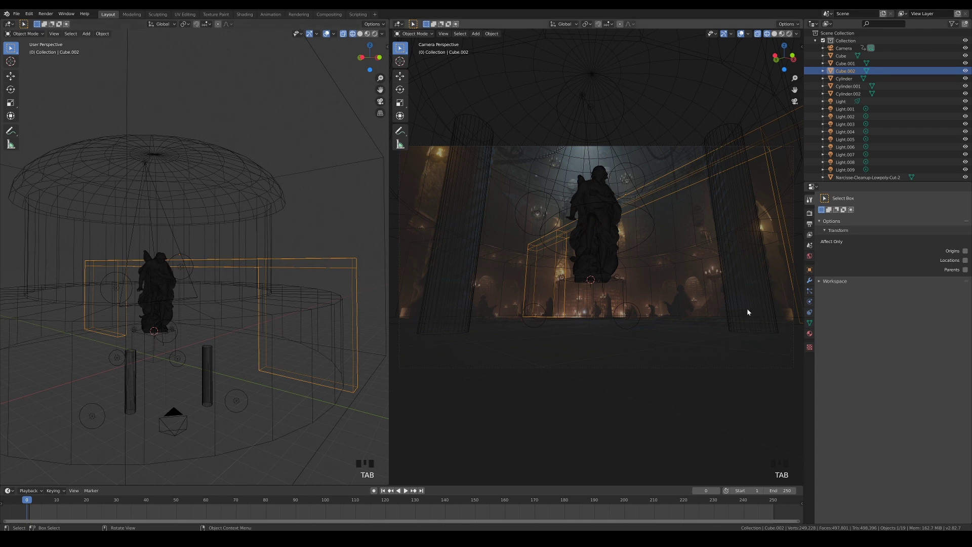
# Add a Bevel modifier to the slab frame with weight limit method to round its top into an arch.
pyautogui.click(812, 286)
pyautogui.moveTo(836, 203); pyautogui.dragTo(923, 334)
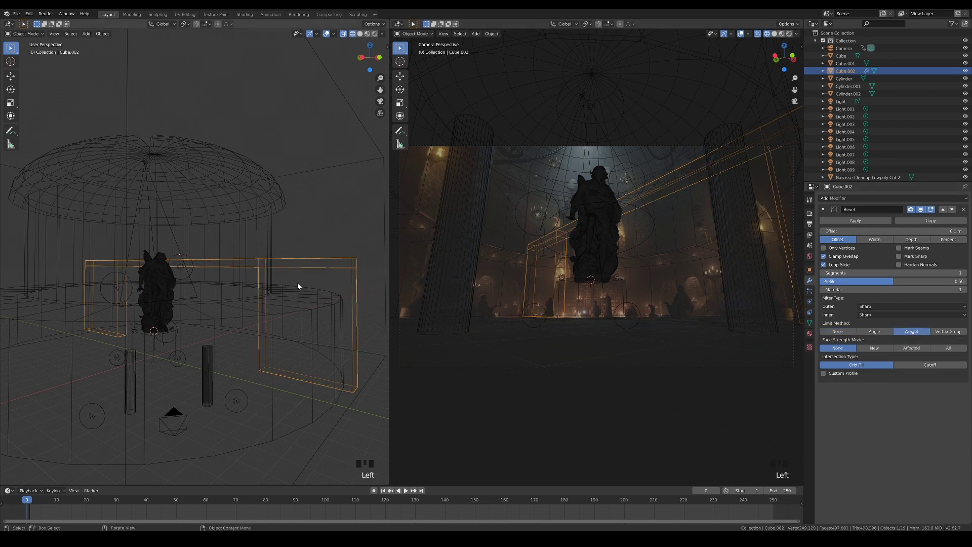
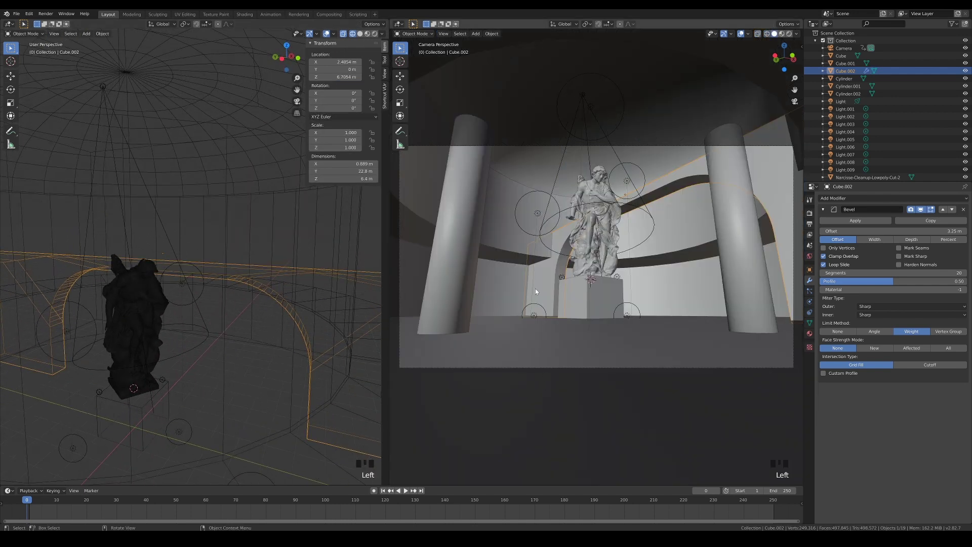
# Add a new cube and shrink it to a small block.
pyautogui.rightClick(542, 276)
pyautogui.press('q')
pyautogui.press('q')
pyautogui.scroll(-3)
pyautogui.middleClick(250, 348)
pyautogui.press('n')
pyautogui.click(359, 292)
pyautogui.press('shift+a')
pyautogui.press('shift+a')
# Move the small block up onto the wall above the stairs and stretch it across the wall's thickness.
pyautogui.press('KP_1')
pyautogui.press('KP_1')
pyautogui.press('g')
pyautogui.scroll(3)
pyautogui.moveTo(155, 326); pyautogui.dragTo(317, 345)
pyautogui.press('s')
pyautogui.press('g')
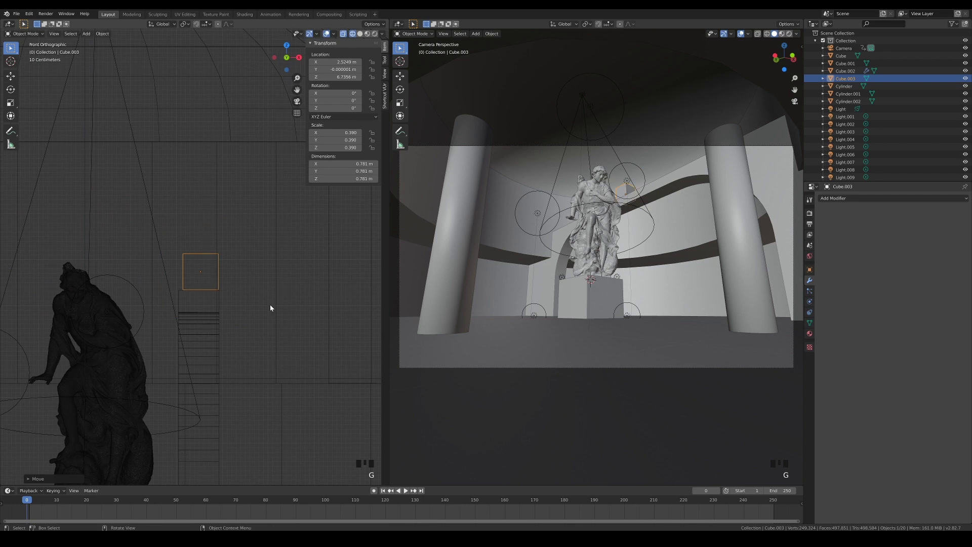
pyautogui.scroll(3)
pyautogui.press('g')
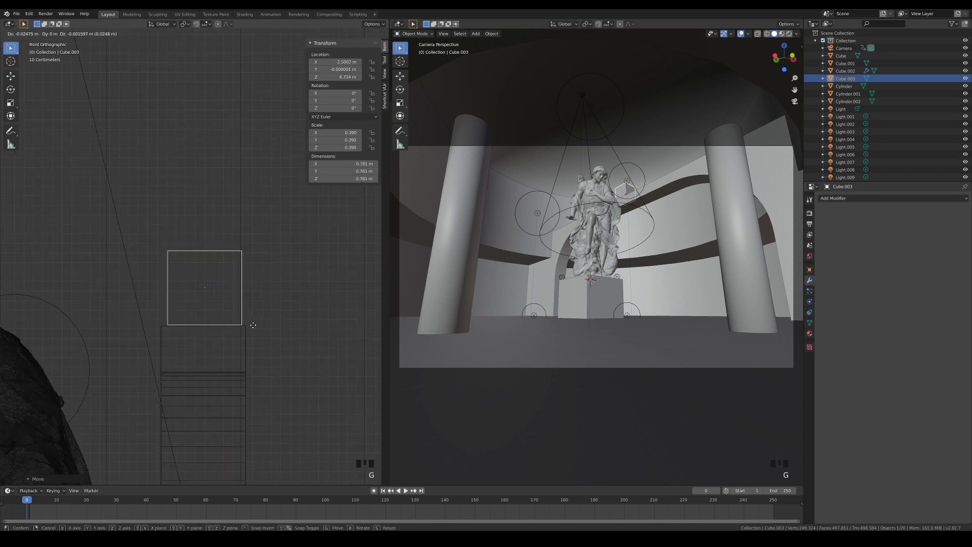
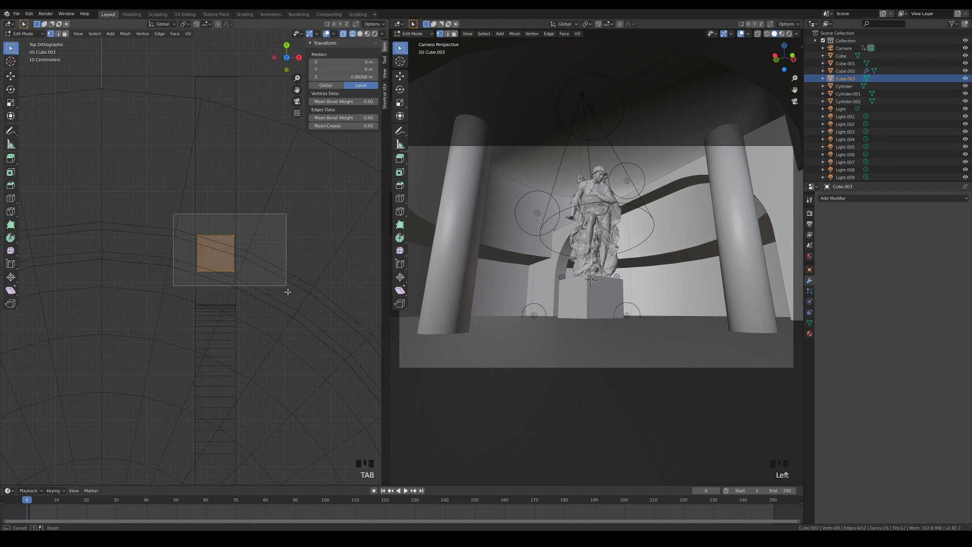
pyautogui.press('s')
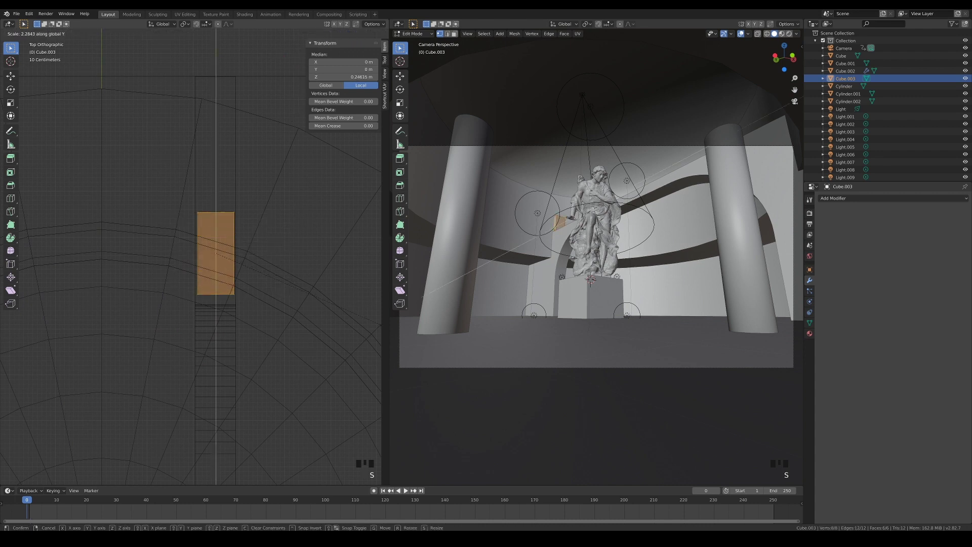
pyautogui.press('Tab')
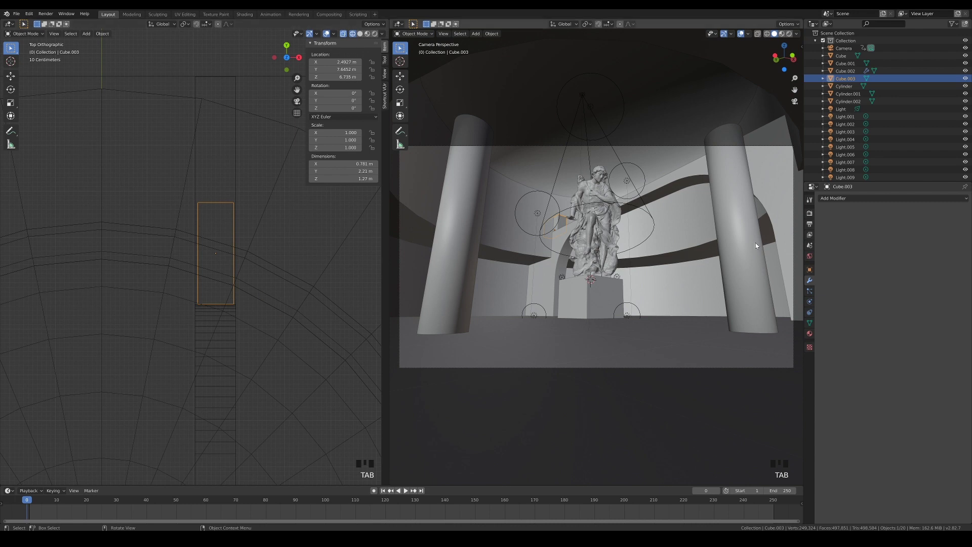
# Give the room cylinder a Boolean difference modifier using the small block as cutter.
pyautogui.click(524, 225)
pyautogui.moveTo(845, 200); pyautogui.dragTo(965, 244)
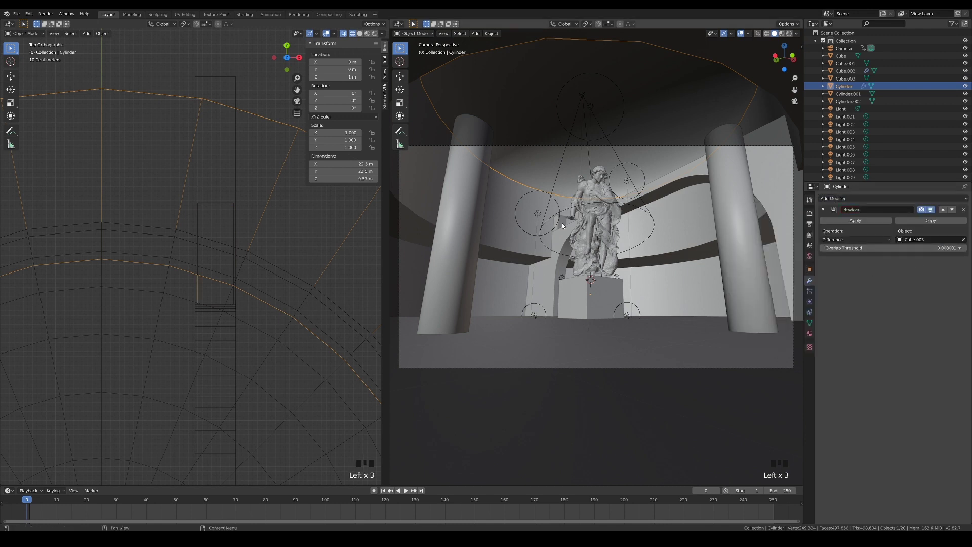
pyautogui.click(563, 226)
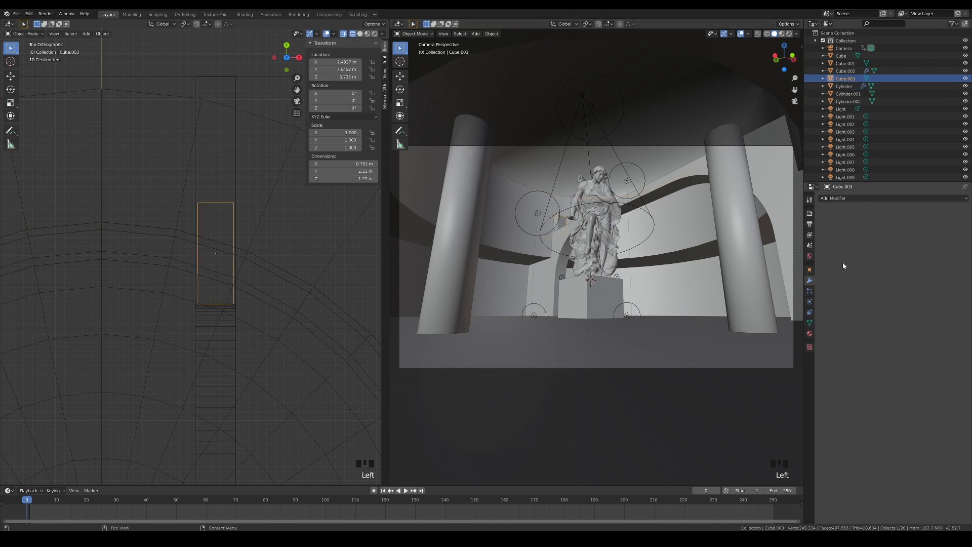
pyautogui.click(813, 270)
pyautogui.moveTo(907, 403); pyautogui.dragTo(237, 317)
pyautogui.press('g')
# Move the Boolean after the cylinder's Solidify modifier and reposition the cutting block.
pyautogui.click(506, 248)
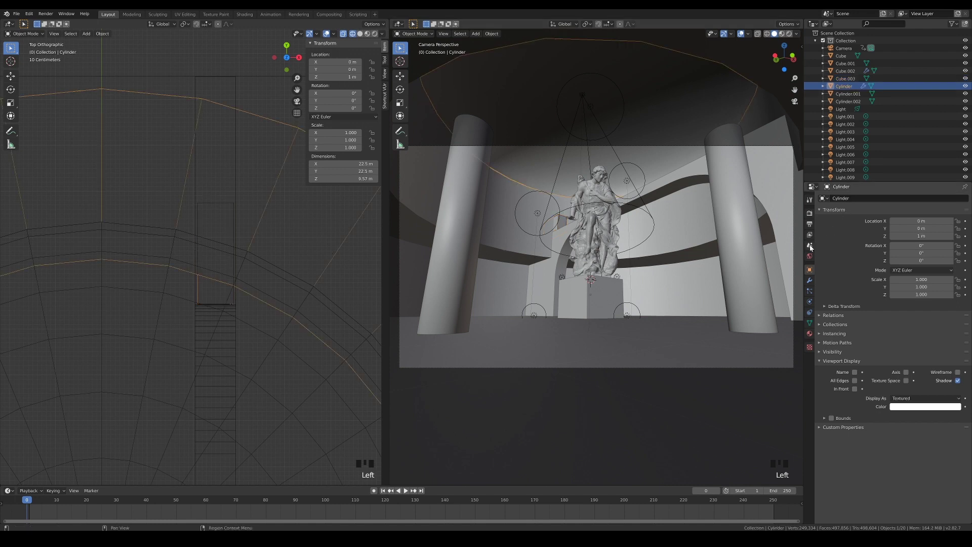
pyautogui.click(813, 282)
pyautogui.moveTo(854, 201); pyautogui.dragTo(829, 318)
pyautogui.click(946, 267)
pyautogui.click(221, 204)
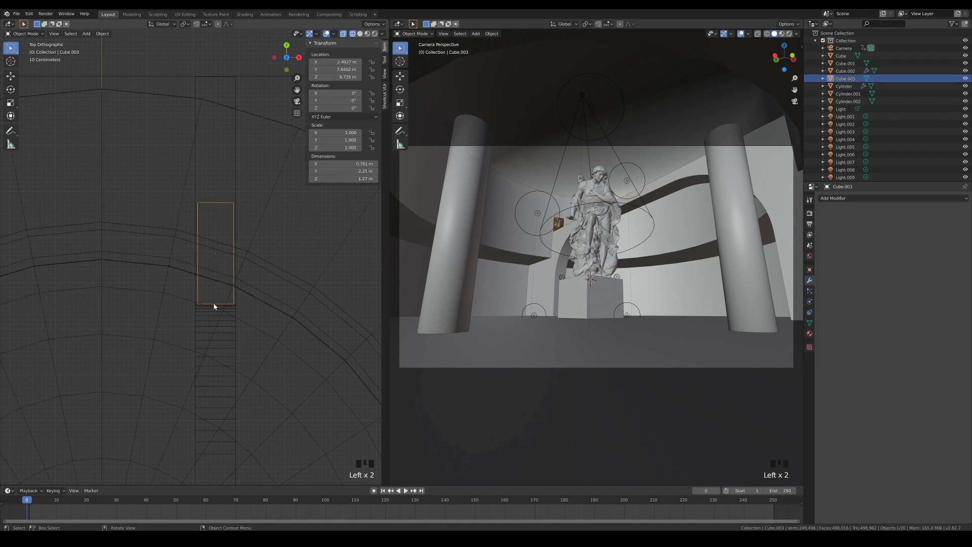
pyautogui.press('g')
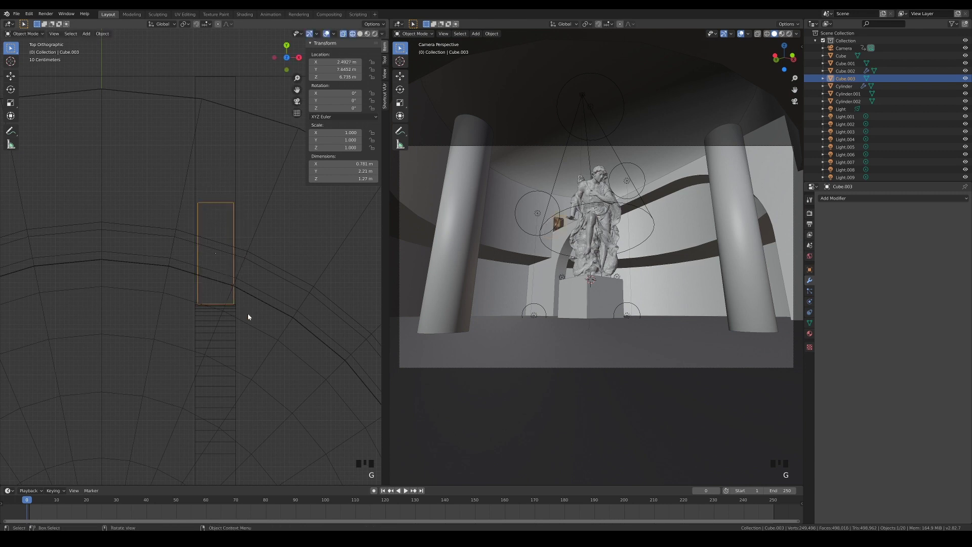
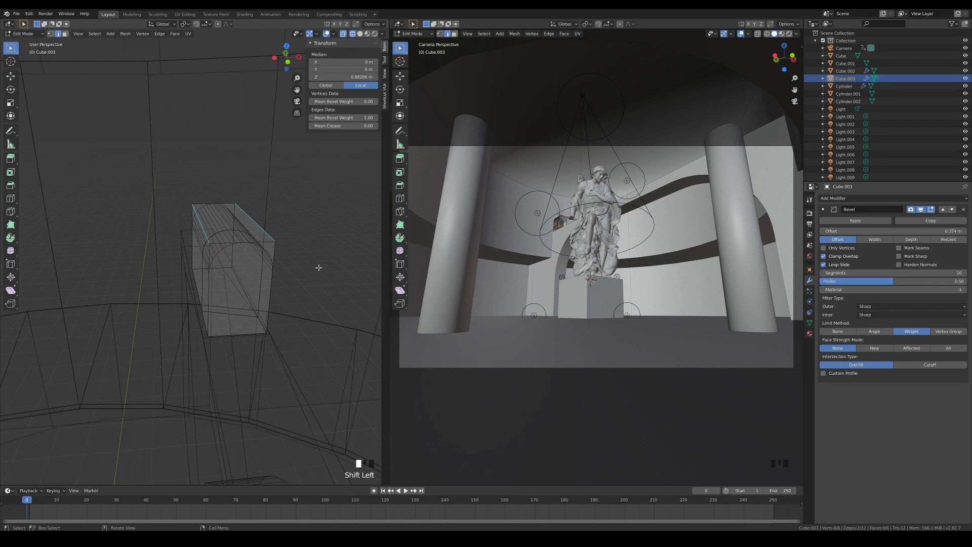
# Exit editing of the arch box after bevelling its top edges into an arch.
pyautogui.press('Tab')
# Rename the rounded box to Cutter.Passageway.
pyautogui.click(323, 248)
pyautogui.moveTo(259, 358); pyautogui.dragTo(278, 220)
pyautogui.click(277, 219)
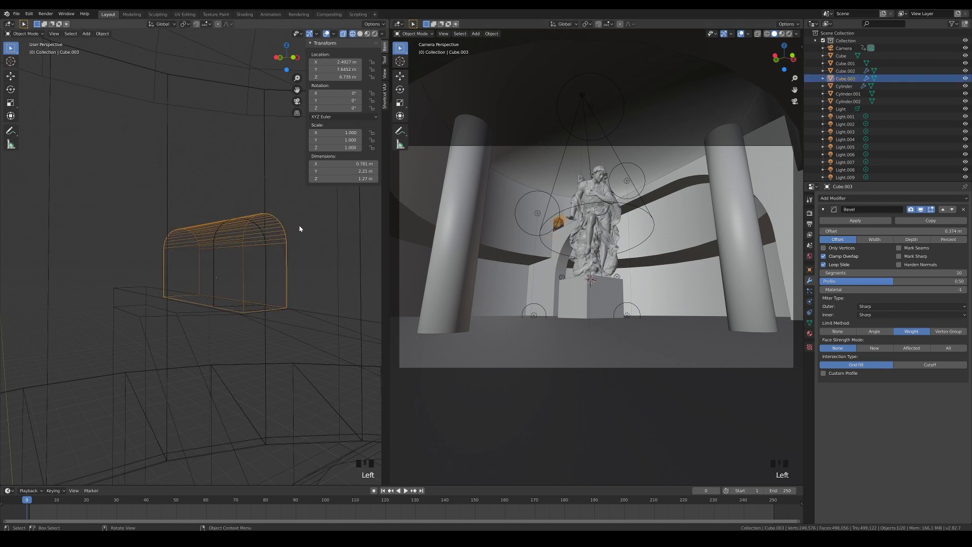
pyautogui.press('F2')
pyautogui.press('t')
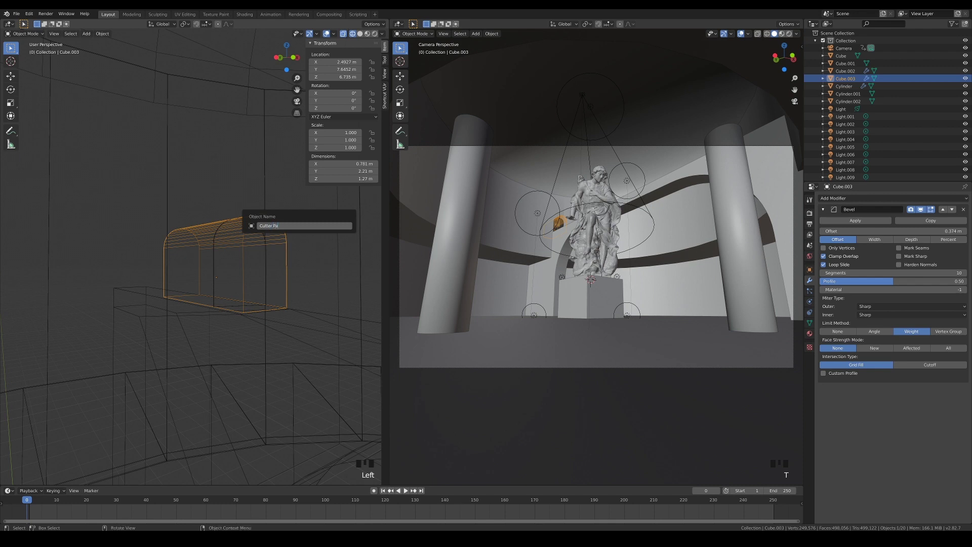
pyautogui.press('s')
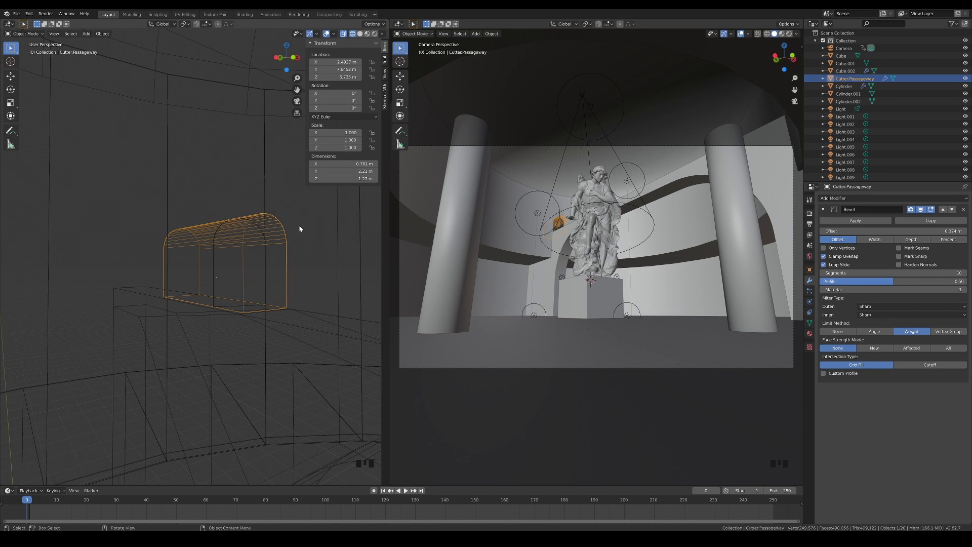
# Duplicate the cutter as PassagewayArch and reselect Cutter.Passageway for wireframe display.
pyautogui.click(318, 244)
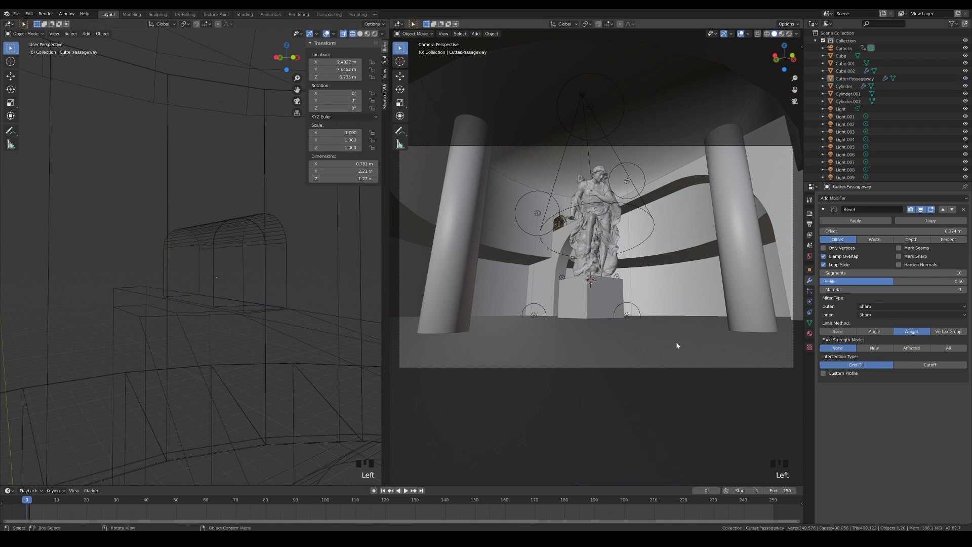
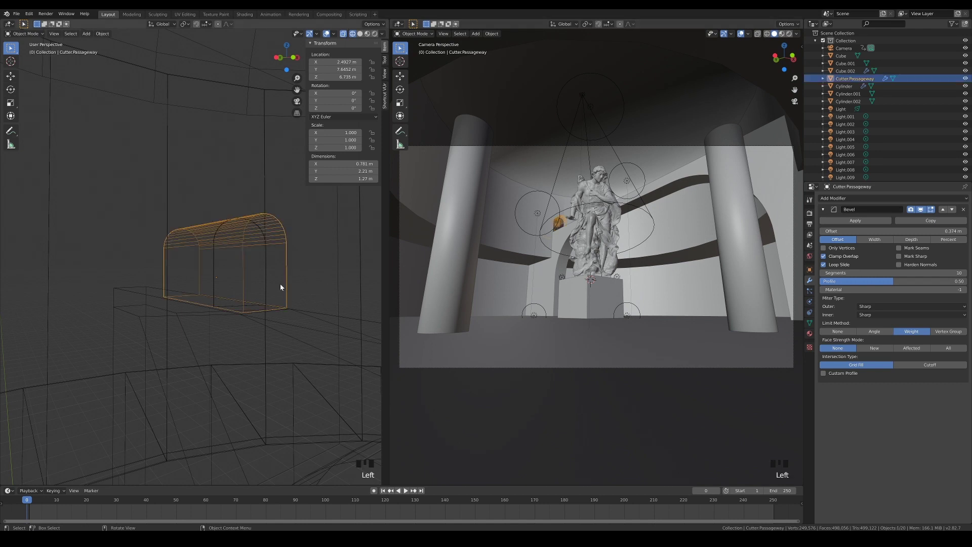
pyautogui.press('shift+d')
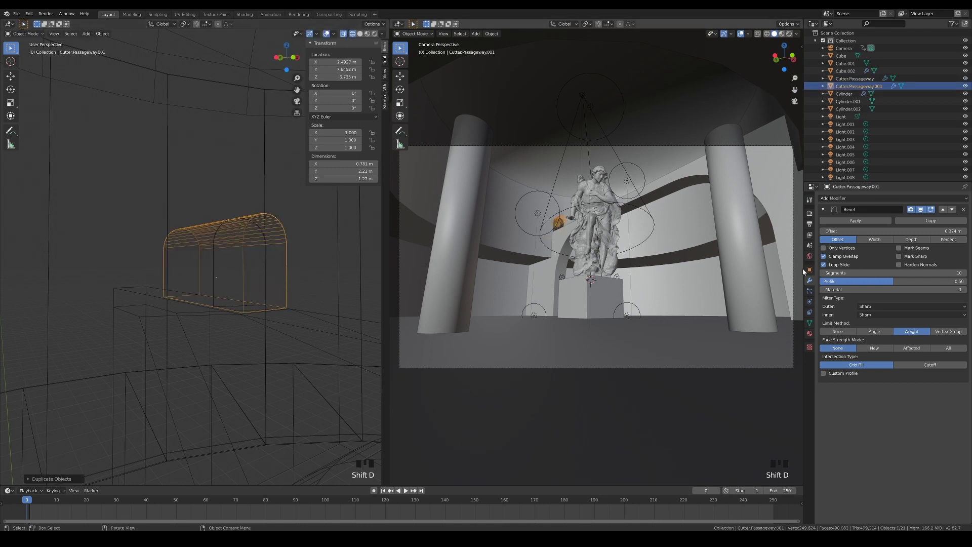
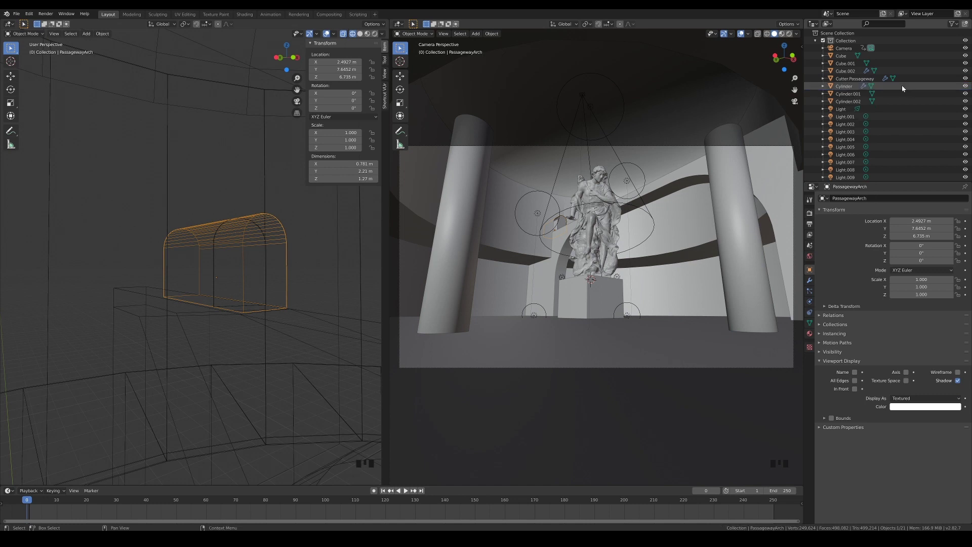
pyautogui.click(867, 81)
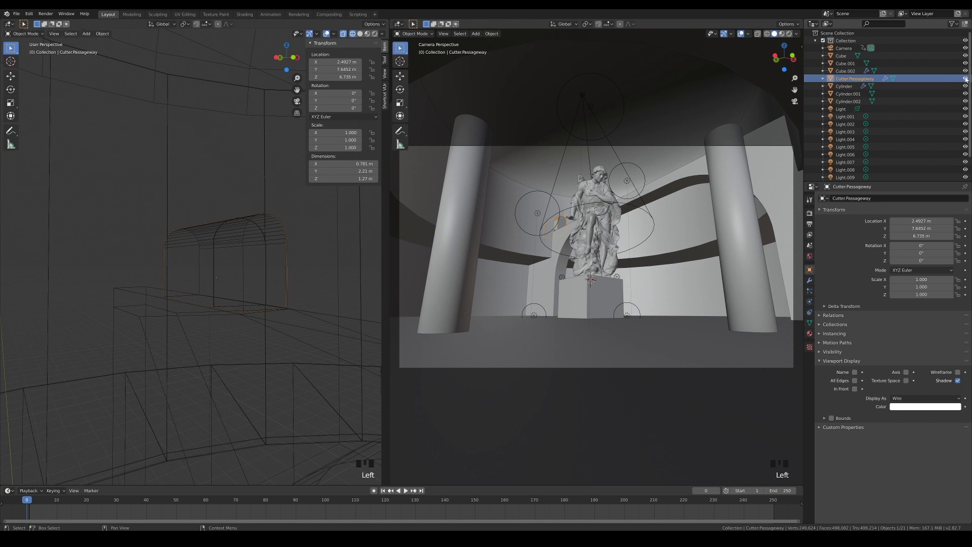
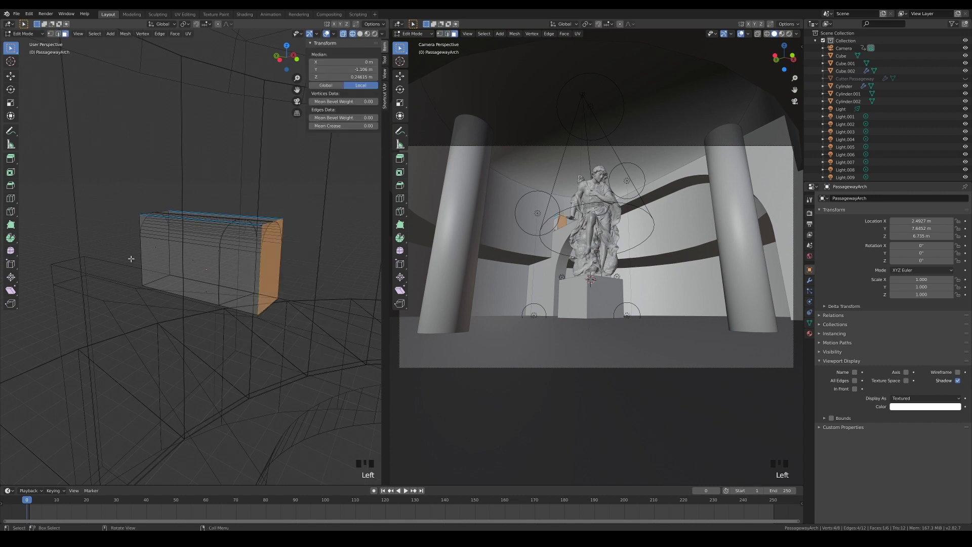
# Delete PassagewayArch's end faces to leave an open tunnel shell and bring up its modifier list.
pyautogui.press('x')
pyautogui.press('Tab')
pyautogui.click(809, 285)
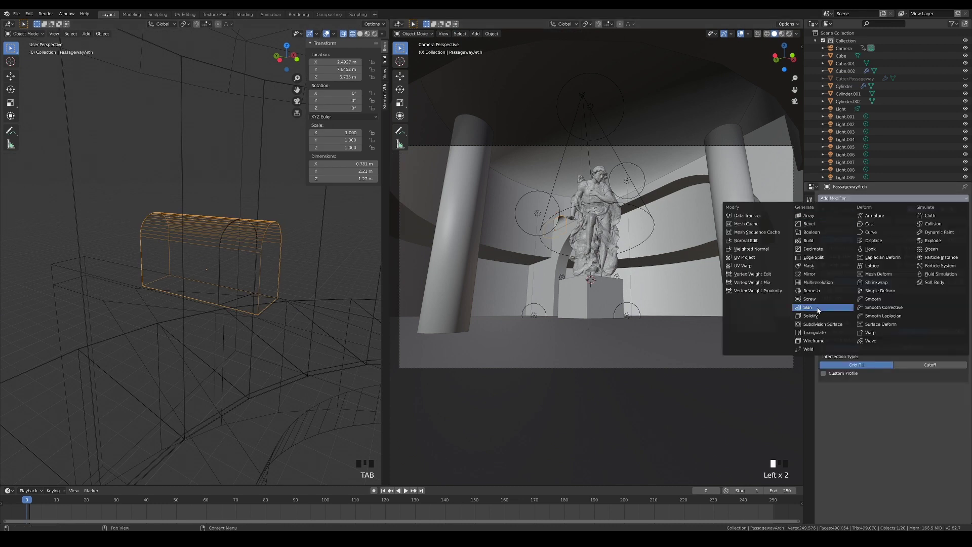
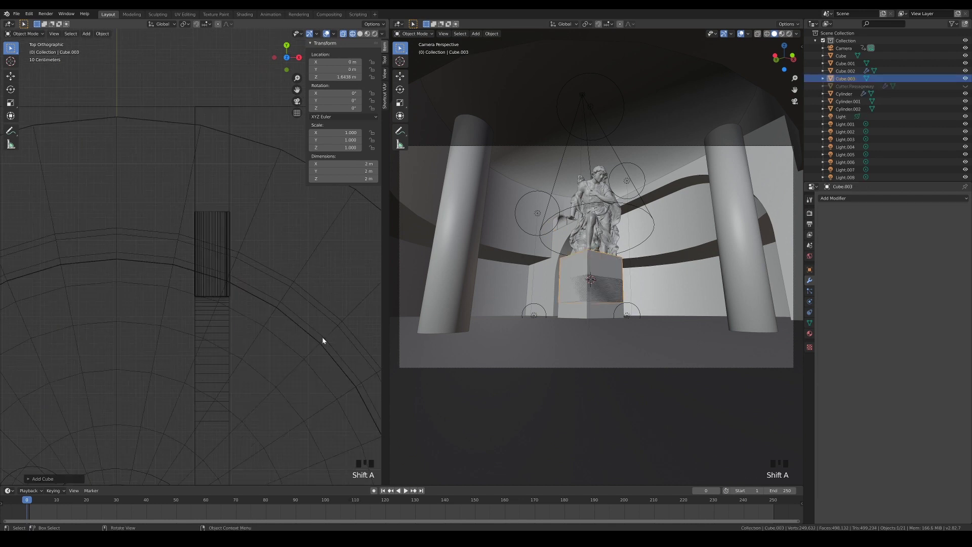
# Place the new box over the stair opening and rotate it about -17.4° around Z to follow the wall.
pyautogui.scroll(-3)
pyautogui.press('g')
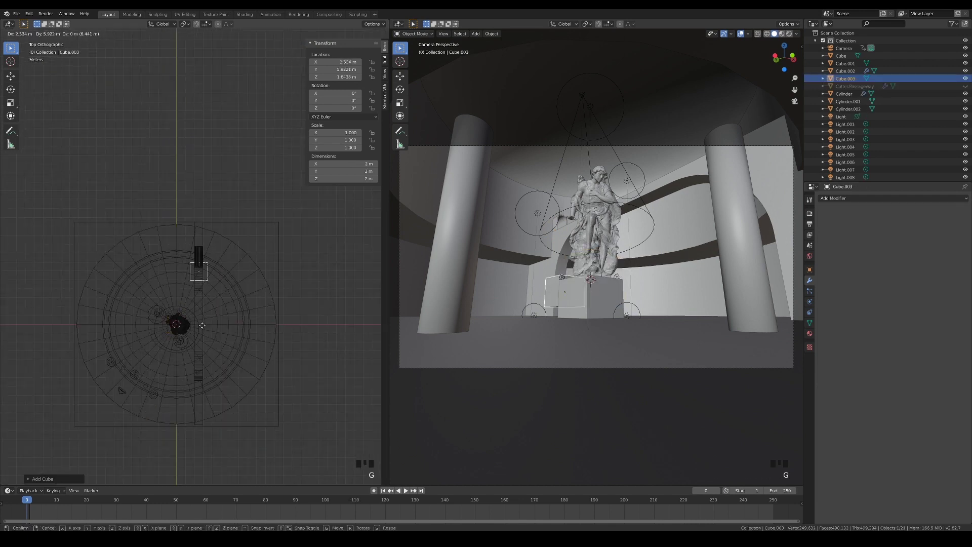
pyautogui.scroll(3)
pyautogui.press('g')
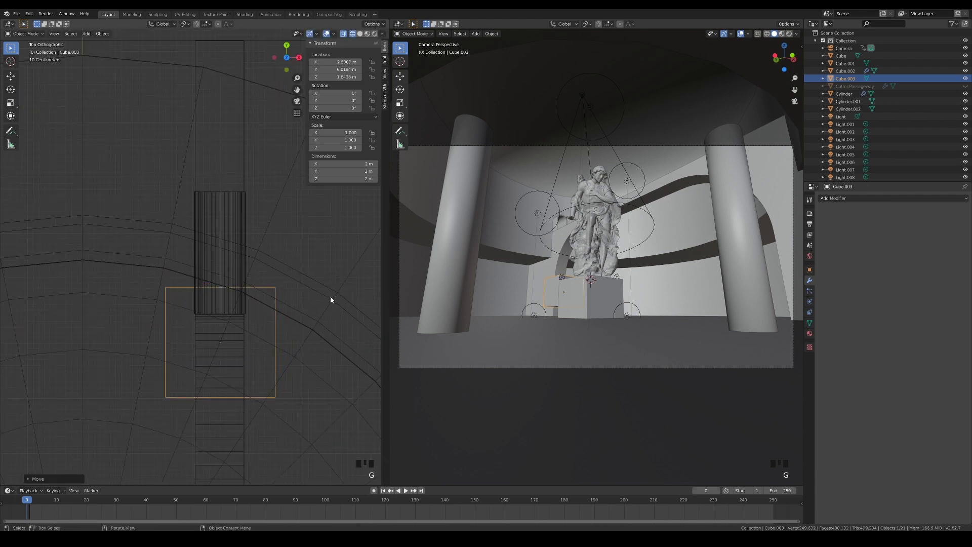
pyautogui.press('r')
pyautogui.press('g')
pyautogui.press('r')
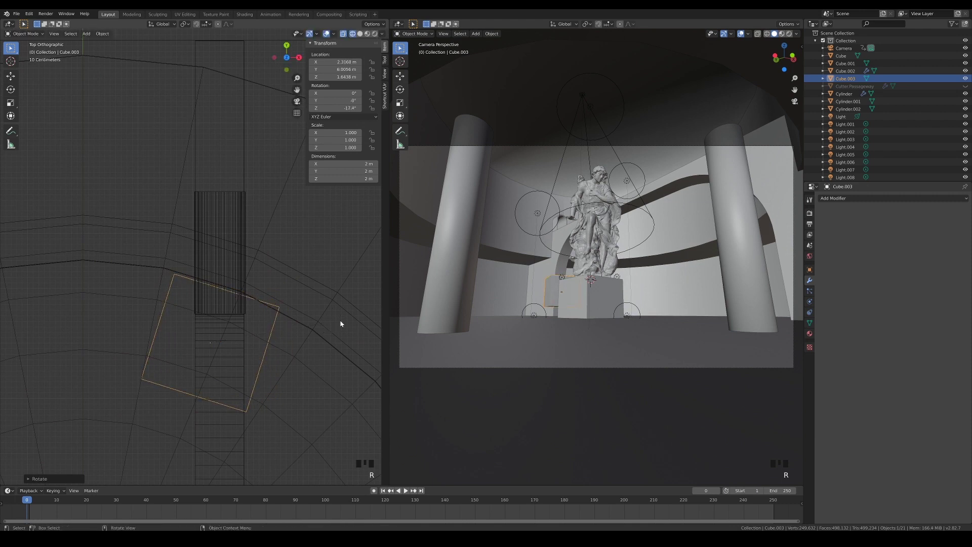
# Nudge the box into place and raise it along Z to the arch's height at the curved wall.
pyautogui.press('g')
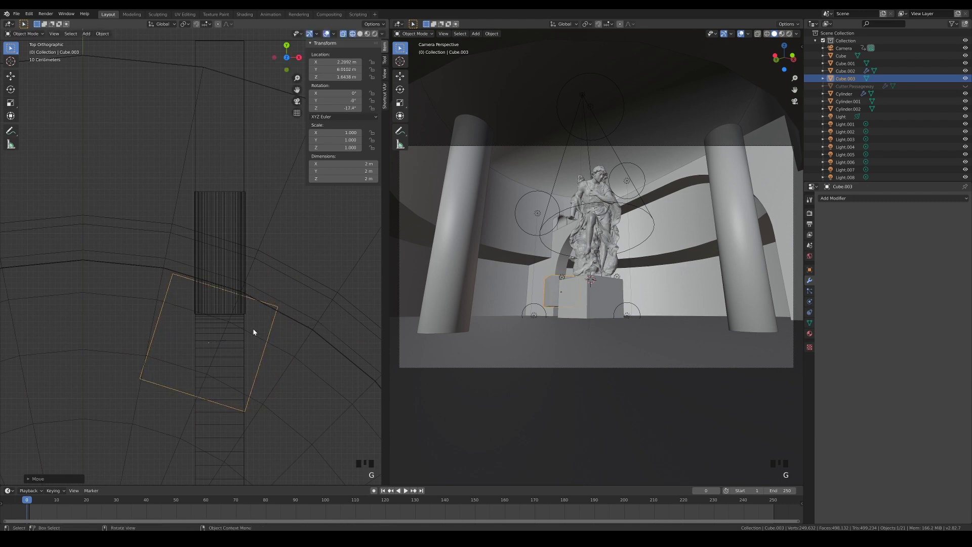
pyautogui.press('KP_1')
pyautogui.scroll(-3)
pyautogui.press('g')
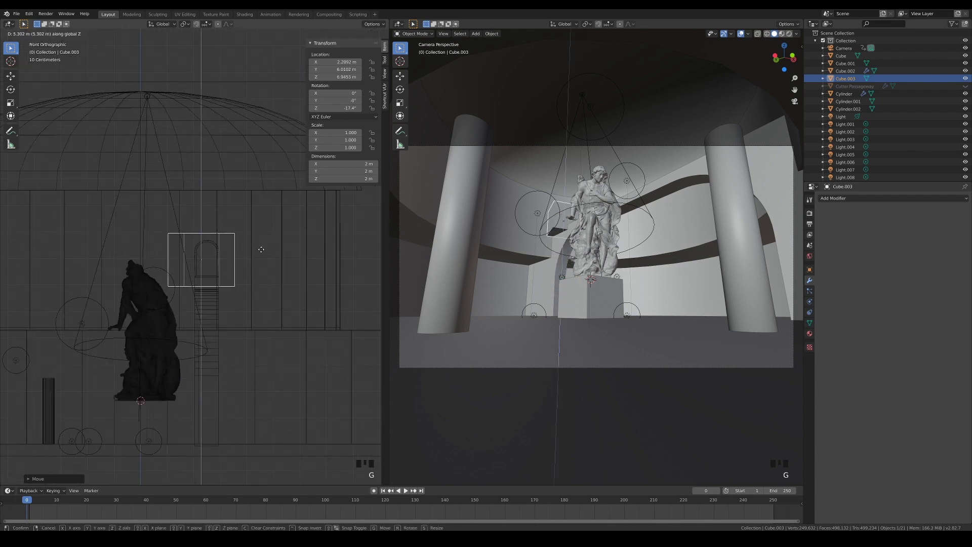
pyautogui.press('KP_7')
pyautogui.scroll(3)
# Rename the new box to Cutter.PassagewayArch.
pyautogui.press('F2')
pyautogui.press('t')
pyautogui.press('s')
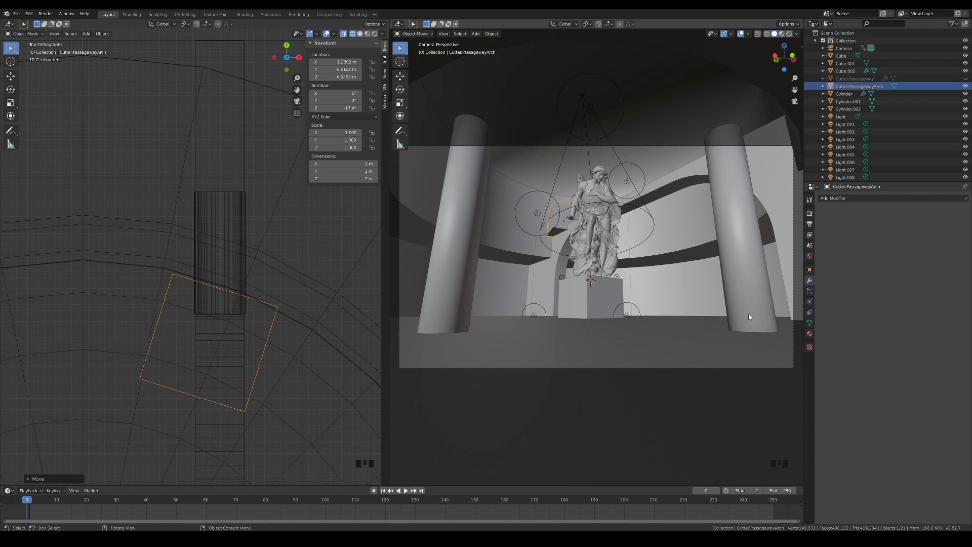
# Give PassagewayArch a Boolean difference modifier with Cutter.PassagewayArch as the cutting object.
pyautogui.click(813, 273)
pyautogui.moveTo(902, 402); pyautogui.dragTo(215, 310)
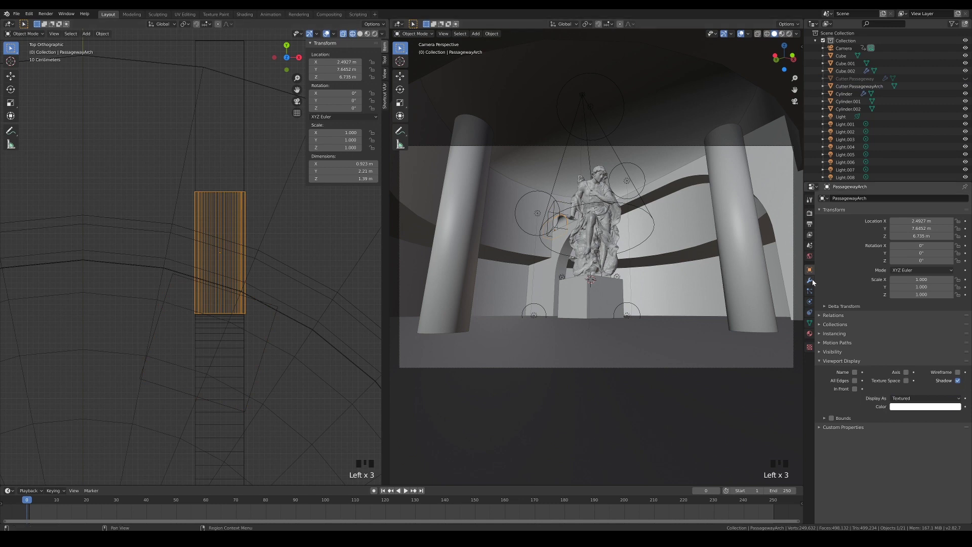
pyautogui.click(814, 284)
pyautogui.click(824, 212)
pyautogui.click(827, 225)
pyautogui.moveTo(835, 203); pyautogui.dragTo(965, 266)
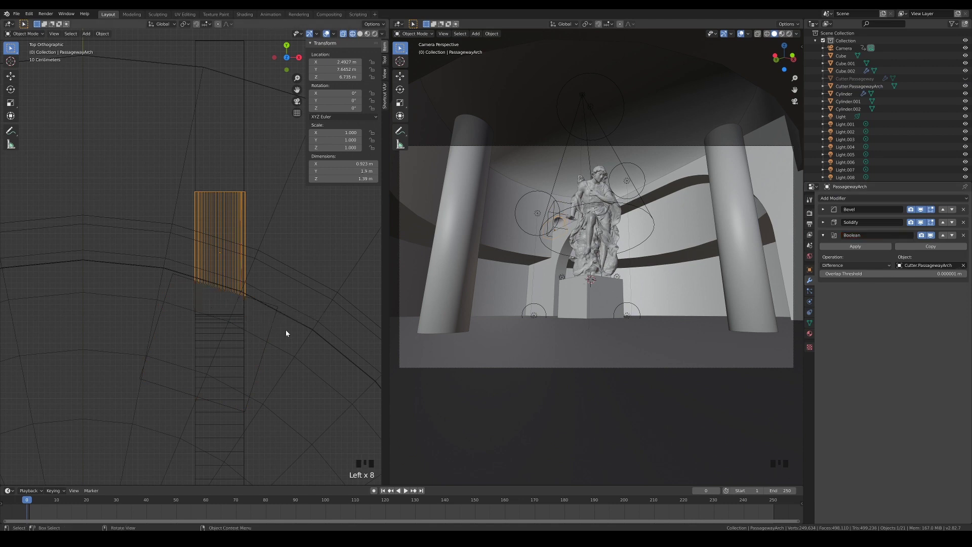
pyautogui.click(287, 337)
pyautogui.click(744, 38)
pyautogui.click(230, 272)
# Reposition Cutter.PassagewayArch so the arch ends cleanly at the curved wall.
pyautogui.rightClick(232, 271)
pyautogui.press('q')
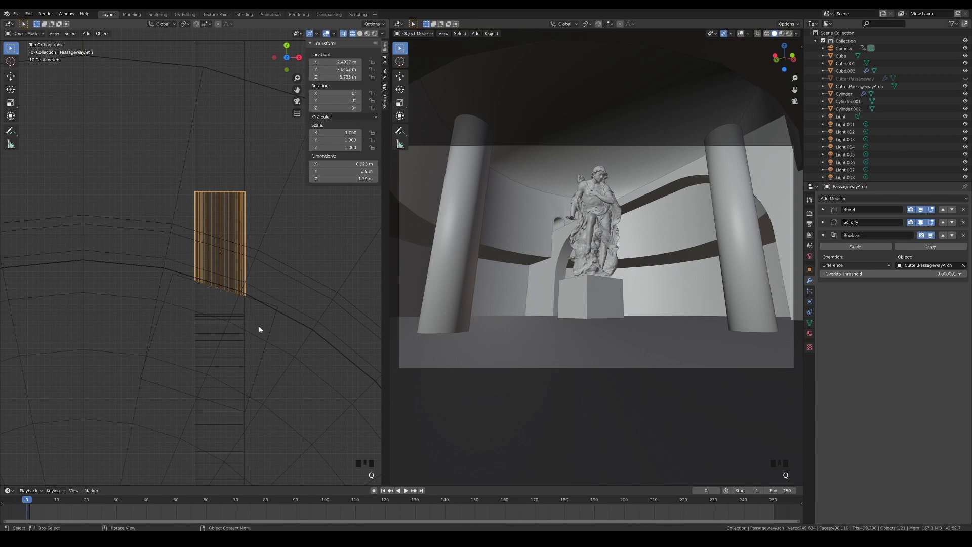
pyautogui.click(273, 336)
pyautogui.press('g')
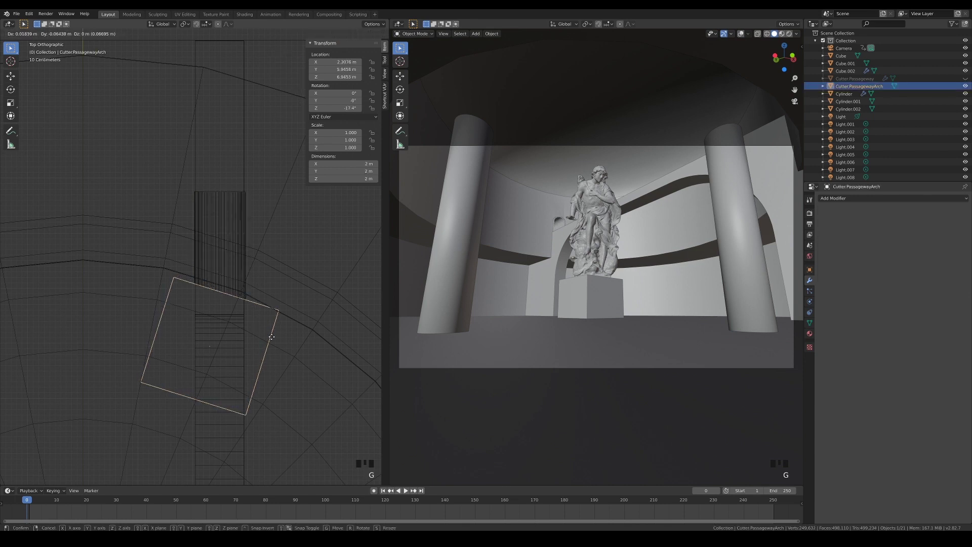
pyautogui.click(285, 339)
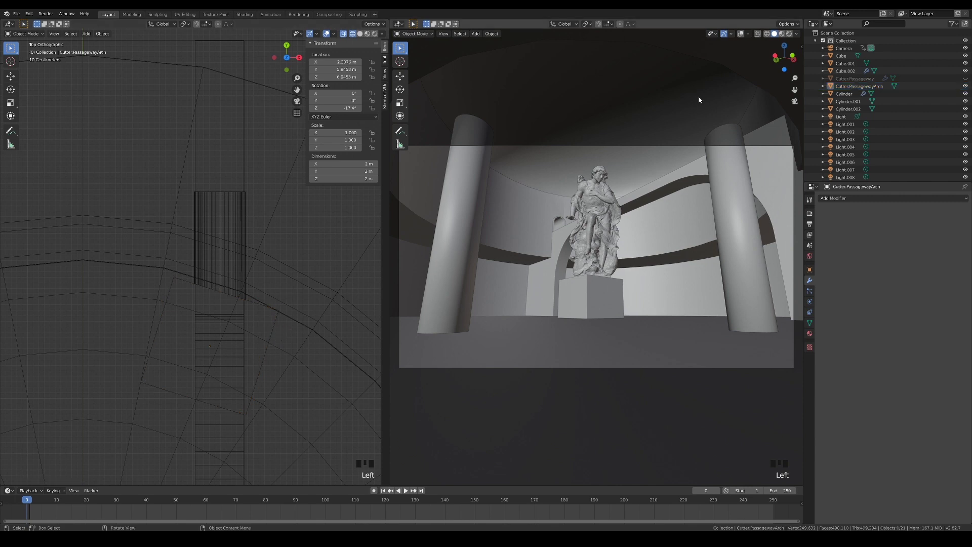
pyautogui.moveTo(289, 356); pyautogui.dragTo(297, 210)
# Parent both cutter boxes to PassagewayArch and move the arch to check they follow.
pyautogui.click(296, 209)
pyautogui.click(168, 214)
pyautogui.press('ctrl+p')
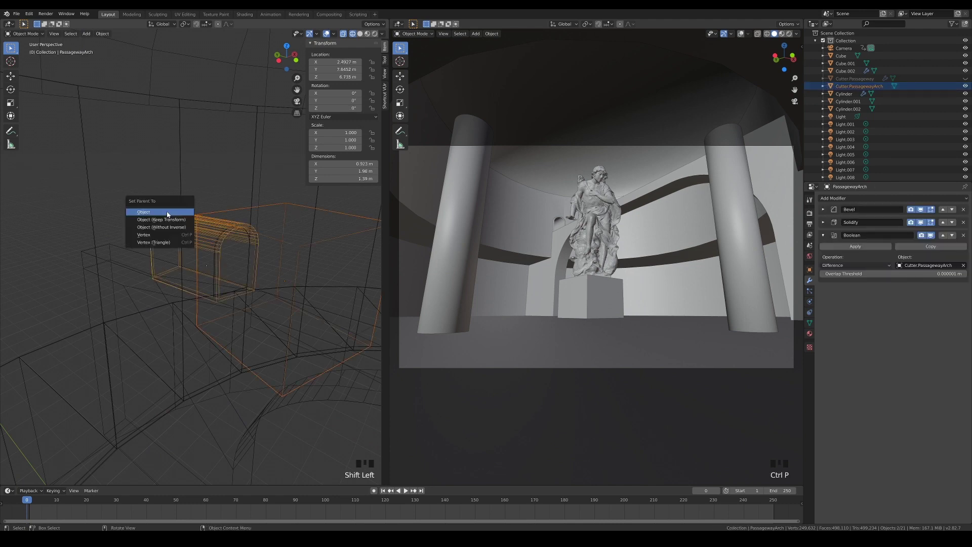
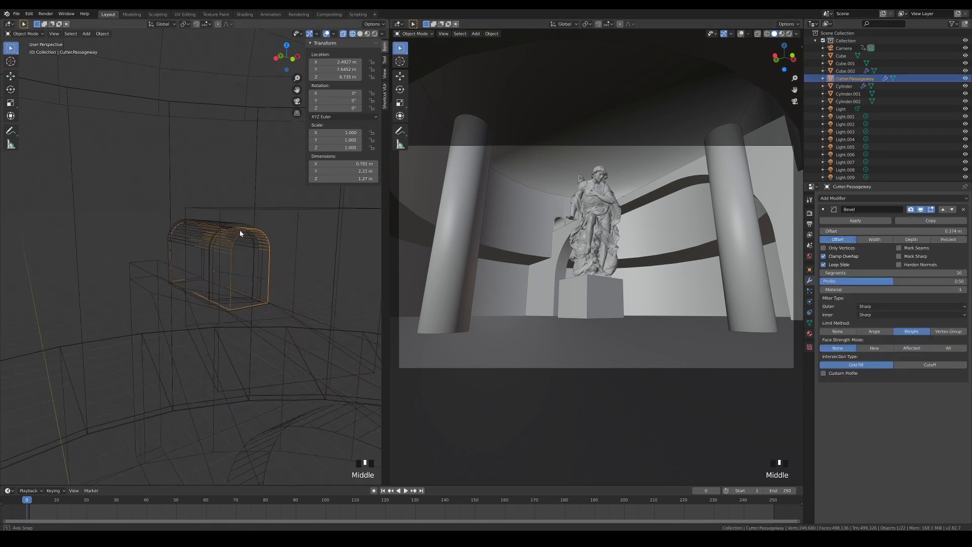
pyautogui.click(242, 223)
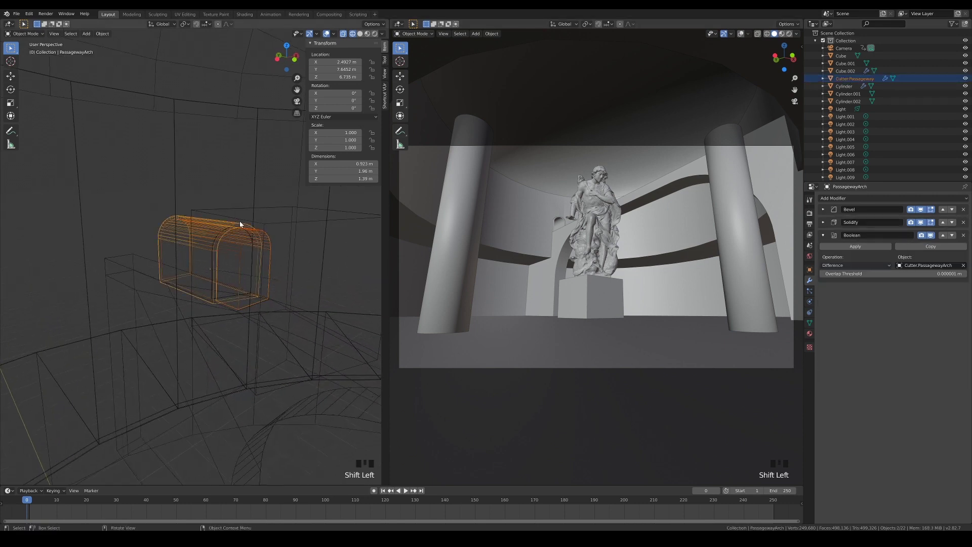
pyautogui.press('ctrl+p')
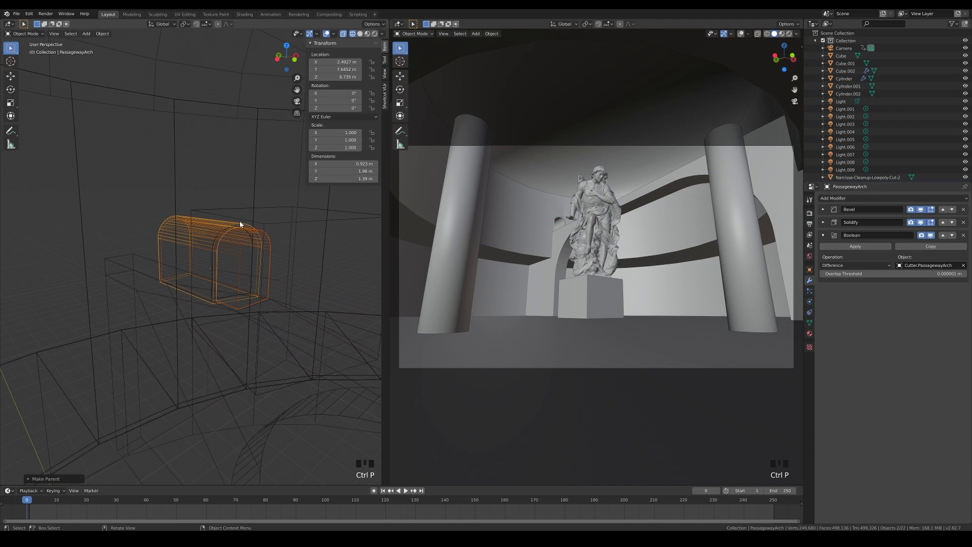
pyautogui.click(242, 224)
pyautogui.click(234, 228)
pyautogui.click(239, 225)
pyautogui.press('g')
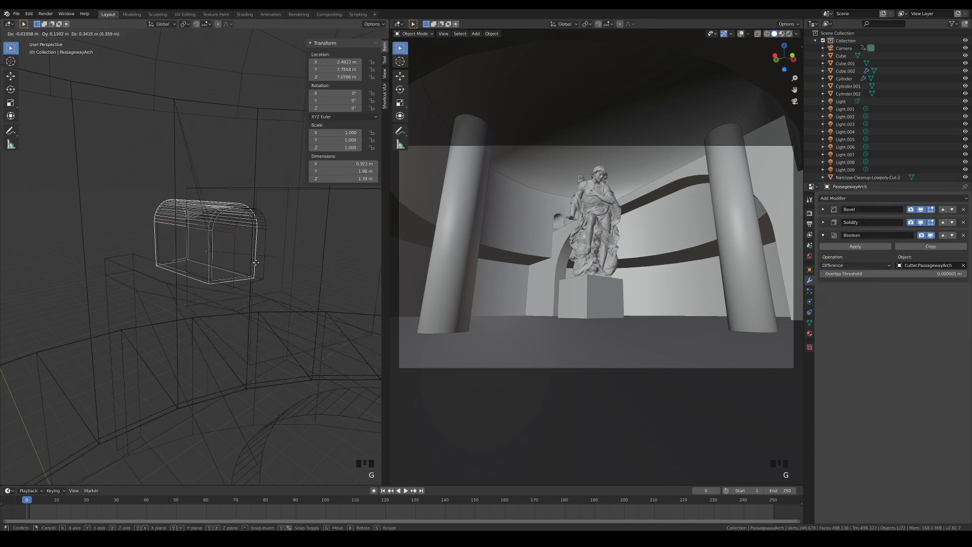
pyautogui.moveTo(277, 278); pyautogui.dragTo(271, 227)
pyautogui.click(271, 227)
# Move both cutters into a new collection named CUTTERS and hide it.
pyautogui.click(260, 232)
pyautogui.moveTo(300, 303); pyautogui.dragTo(260, 291)
pyautogui.press('m')
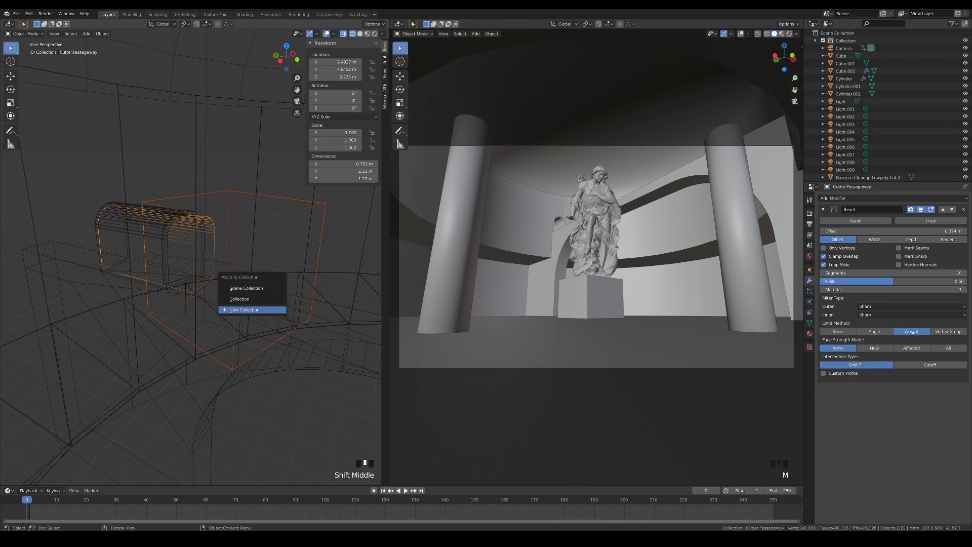
pyautogui.press('shift+t')
pyautogui.press('shift+t')
pyautogui.scroll(-3)
pyautogui.click(825, 160)
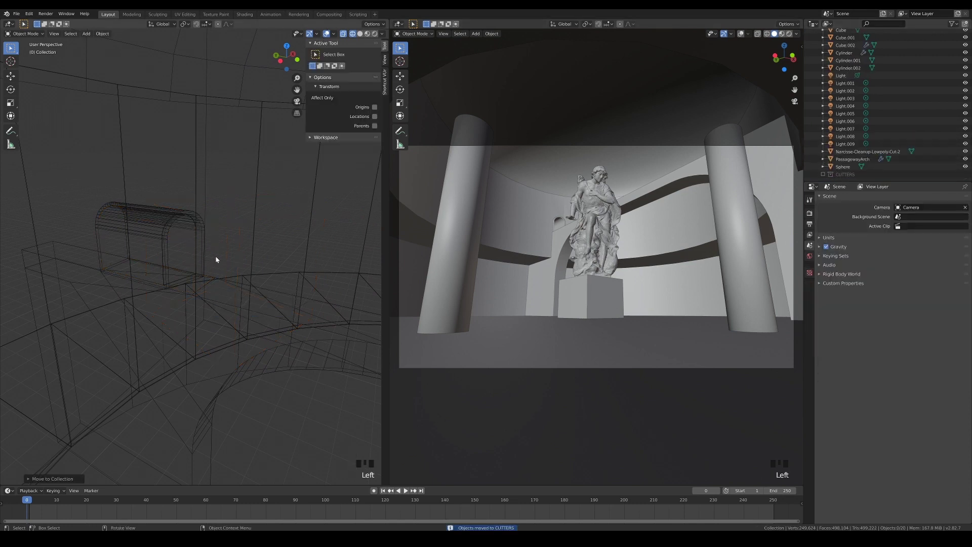
pyautogui.click(824, 177)
pyautogui.click(825, 177)
# Orbit out to view the whole rotunda with the arched passageway cut in.
pyautogui.moveTo(237, 232); pyautogui.dragTo(236, 236)
pyautogui.moveTo(260, 326); pyautogui.dragTo(240, 314)
pyautogui.scroll(-3)
pyautogui.moveTo(277, 309); pyautogui.dragTo(289, 302)
pyautogui.scroll(-3)
pyautogui.click(302, 327)
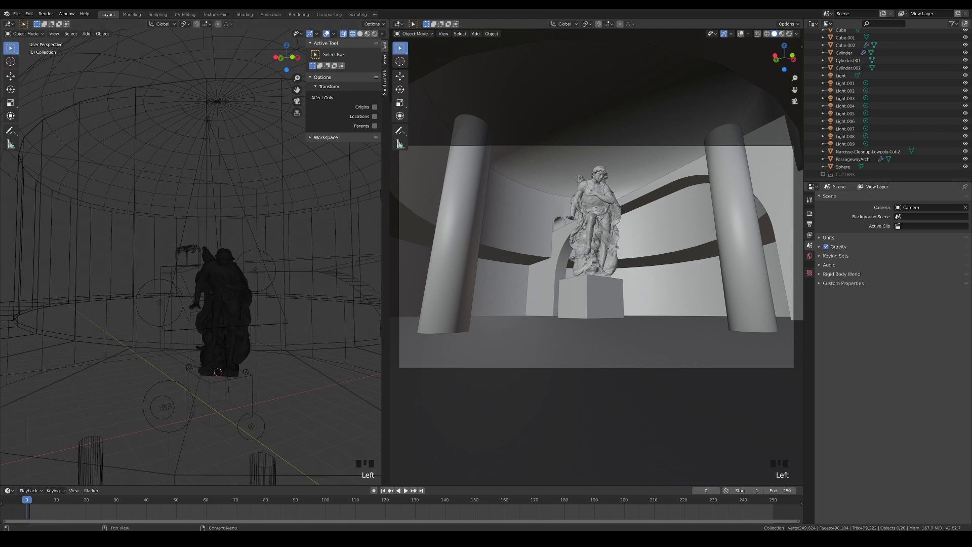
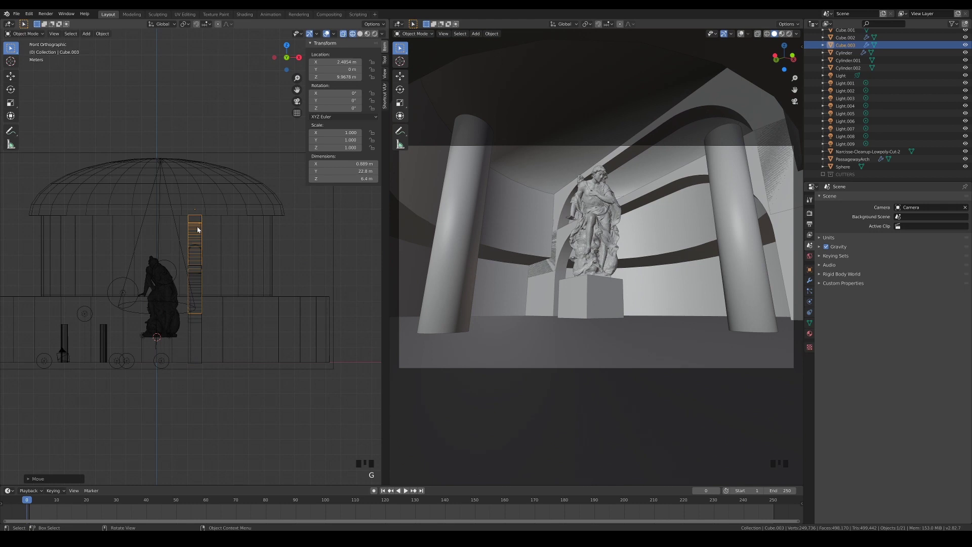
# Turn the duplicated beam 90° on Z and centre it crosswise, checked against the wireframe camera view.
pyautogui.press('KP_7')
pyautogui.scroll(-3)
pyautogui.press('r')
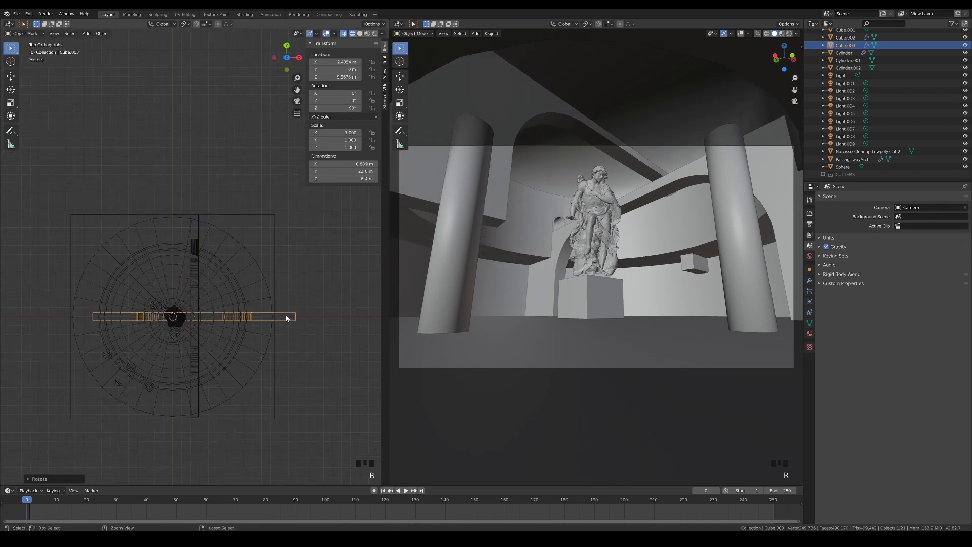
pyautogui.press('g')
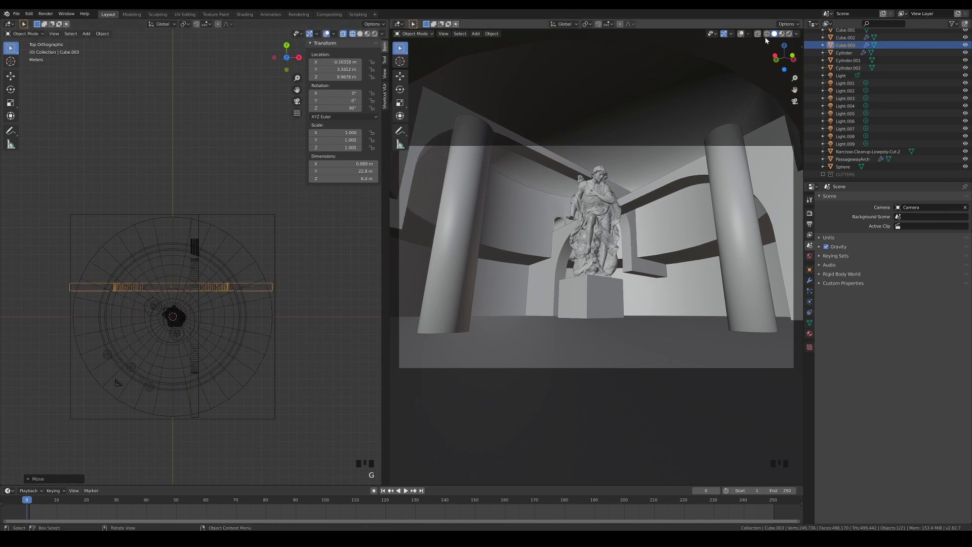
pyautogui.click(767, 37)
pyautogui.click(744, 36)
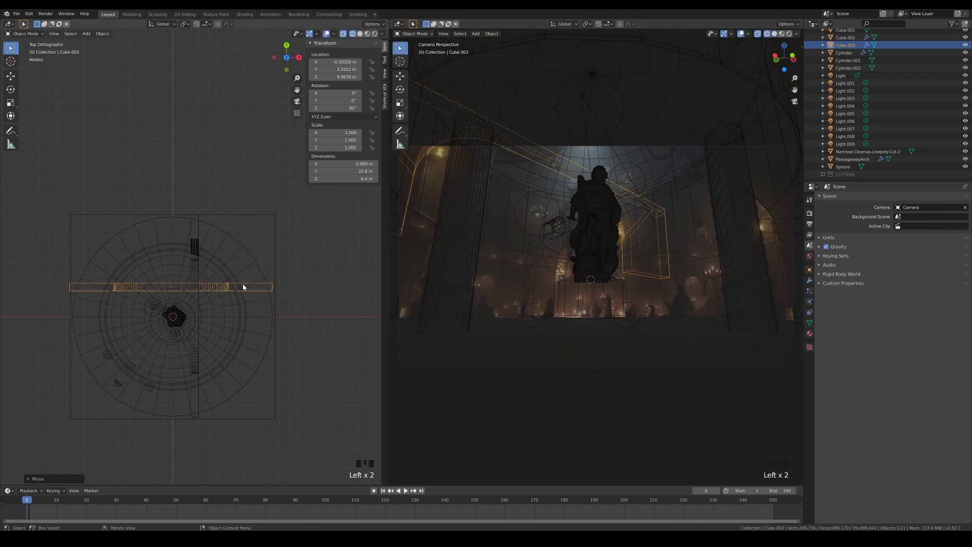
pyautogui.scroll(3)
pyautogui.press('g')
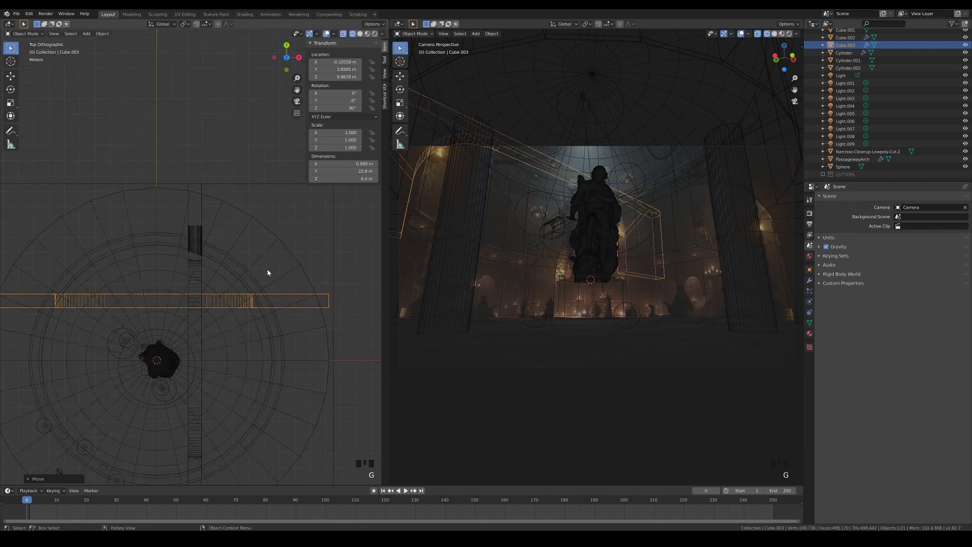
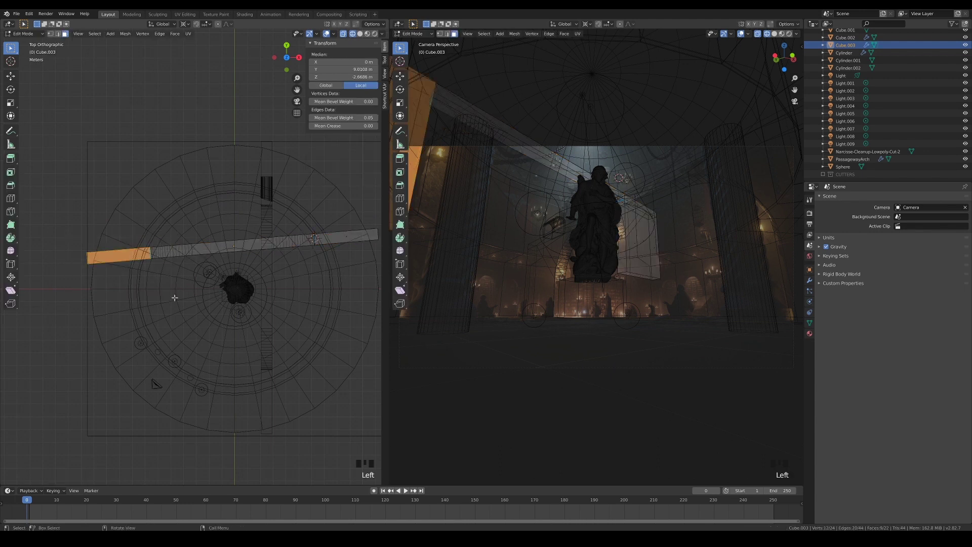
# Stretch the crosswise beam's ends along its length and lower them in Edit Mode.
pyautogui.press('g')
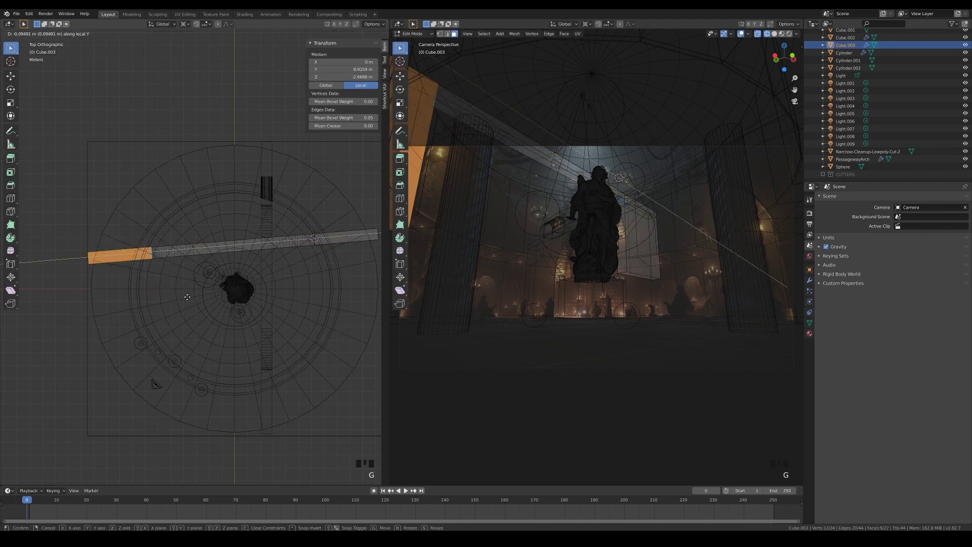
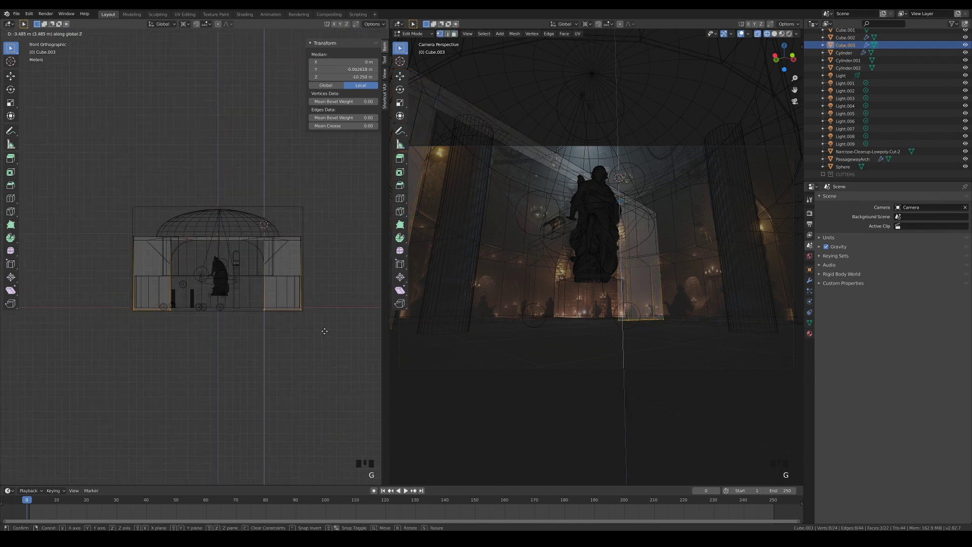
pyautogui.press('Tab')
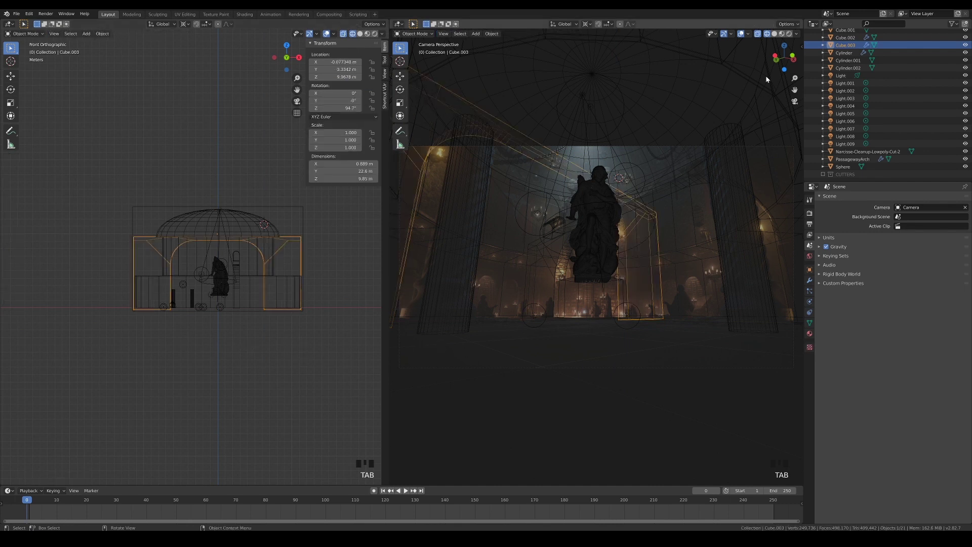
# Add a cube and place it over the bridge from the top view.
pyautogui.click(776, 37)
pyautogui.moveTo(350, 243); pyautogui.dragTo(515, 359)
pyautogui.press('n')
pyautogui.click(308, 376)
pyautogui.press('shift+a')
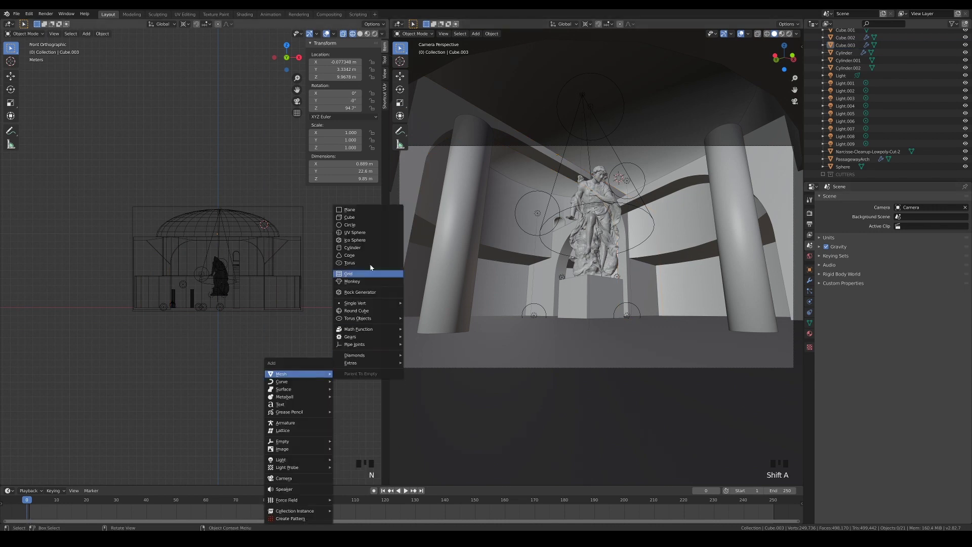
pyautogui.press('shift+a')
pyautogui.press('g')
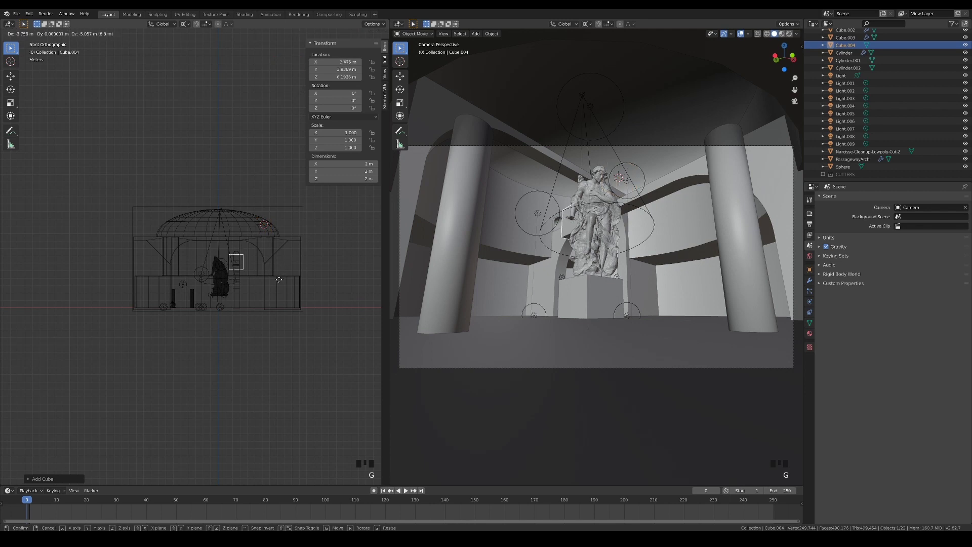
pyautogui.press('KP_7')
pyautogui.press('g')
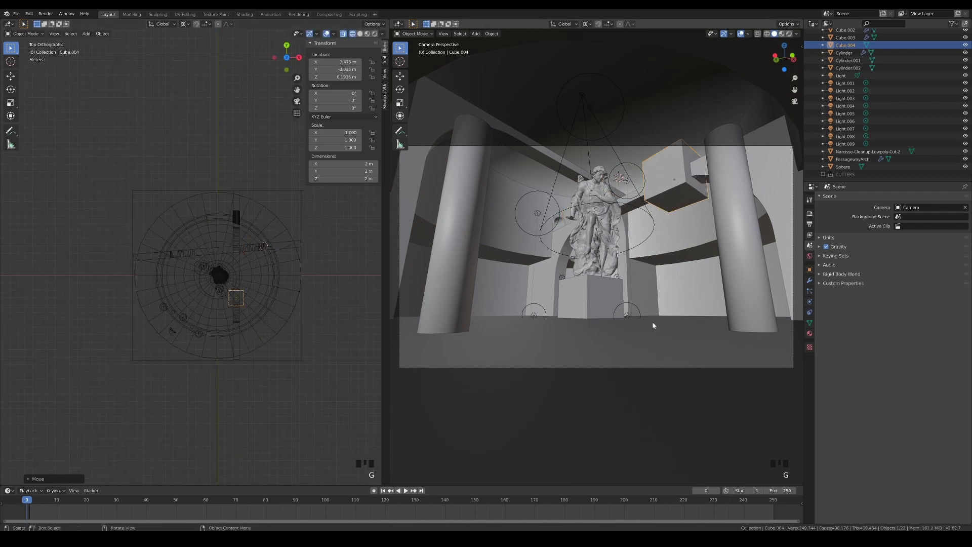
# Roughen the cube with Subdivision and Displace modifiers and begin renaming it Cutter ArchBridge.
pyautogui.moveTo(812, 281); pyautogui.dragTo(827, 267)
pyautogui.moveTo(851, 200); pyautogui.dragTo(911, 238)
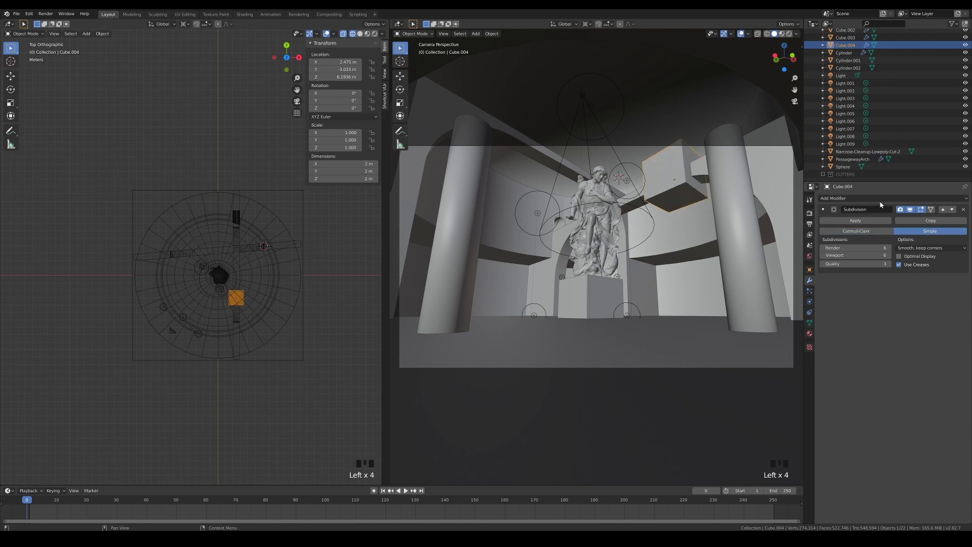
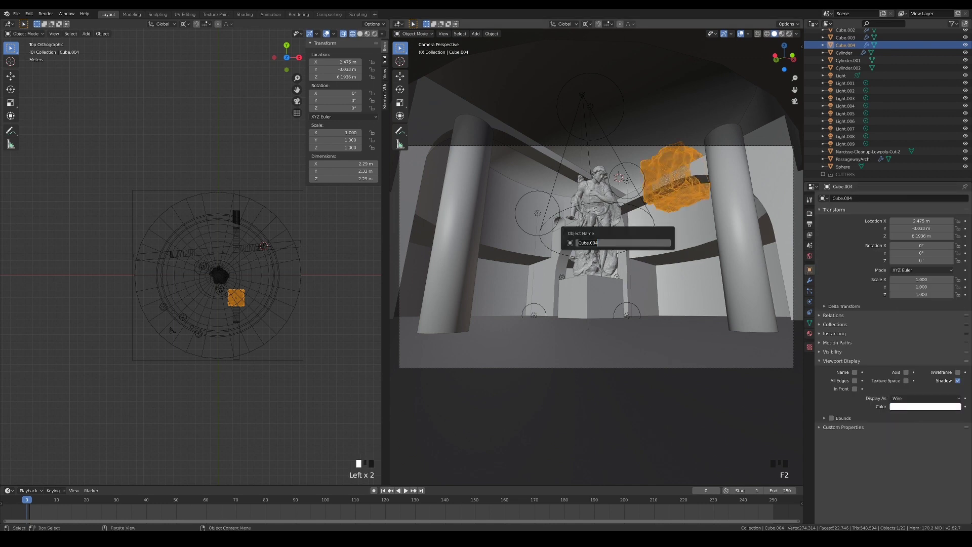
pyautogui.press('t')
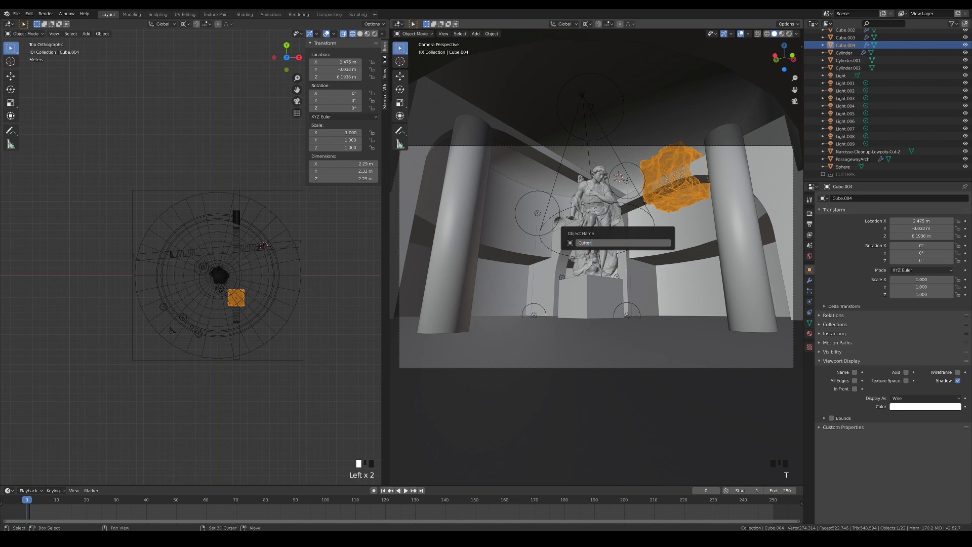
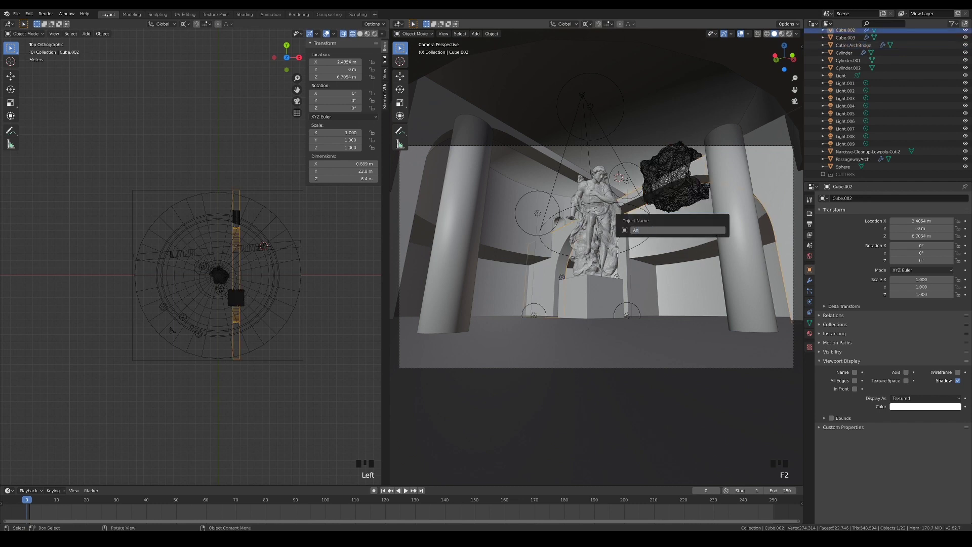
# Rename the beam ArchBridge and move the rocky chunk into the CUTTERS collection.
pyautogui.press('BackSpace')
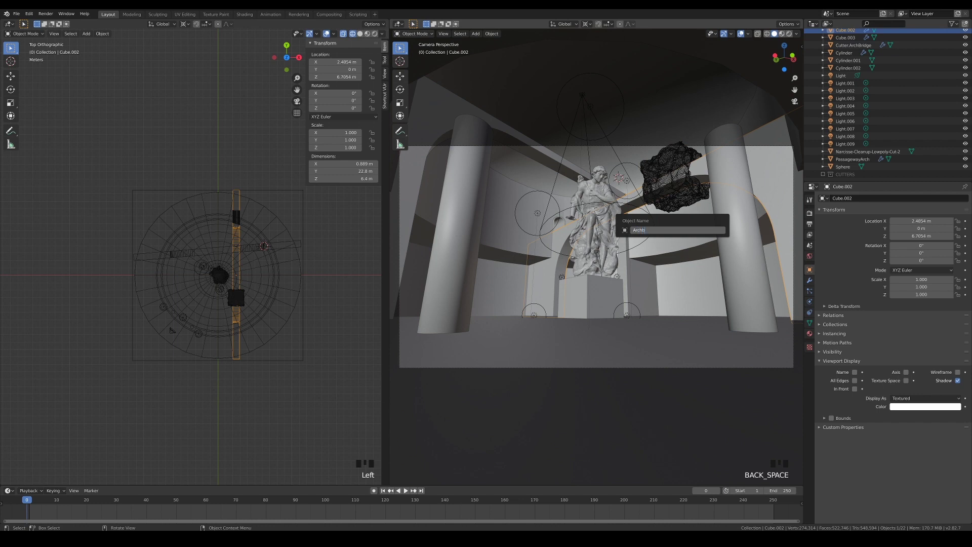
pyautogui.press('BackSpace')
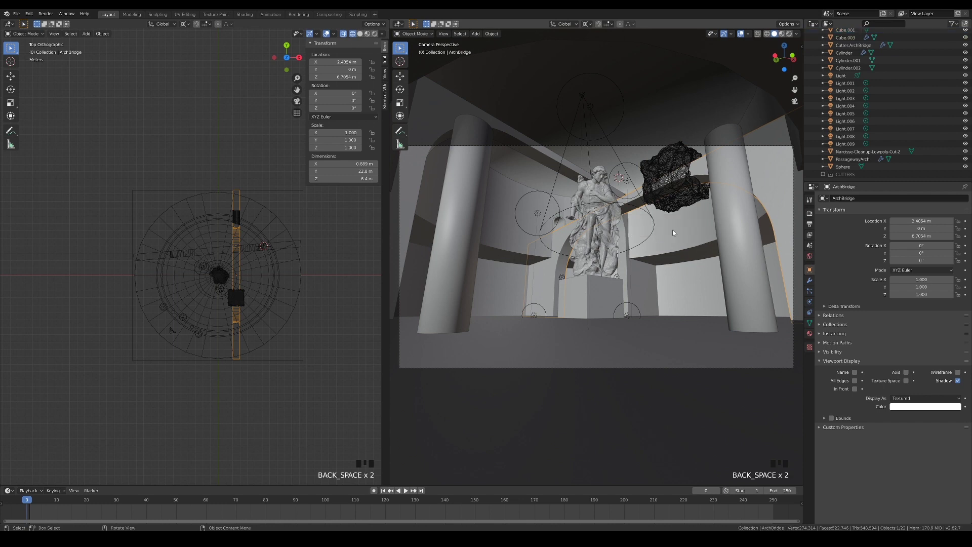
pyautogui.click(671, 183)
pyautogui.click(758, 169)
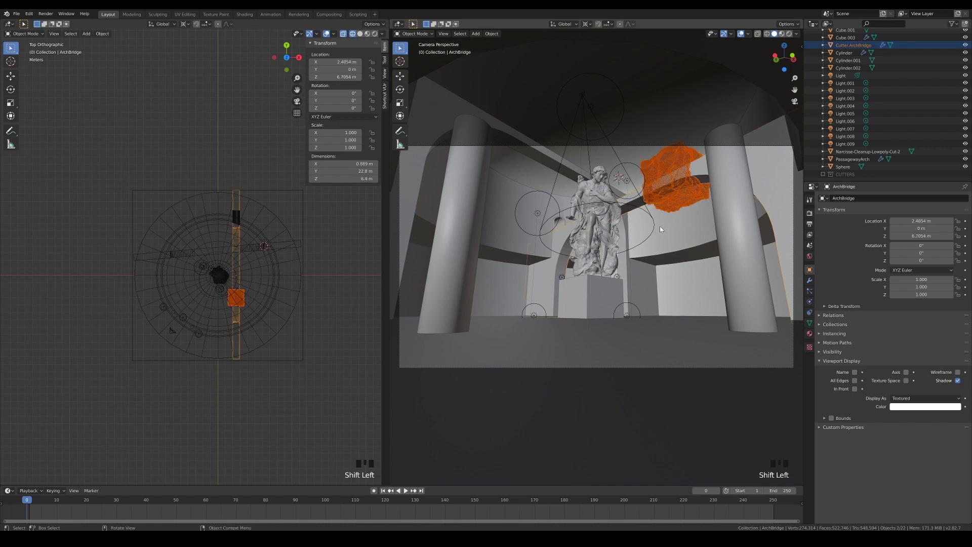
pyautogui.press('ctrl+p')
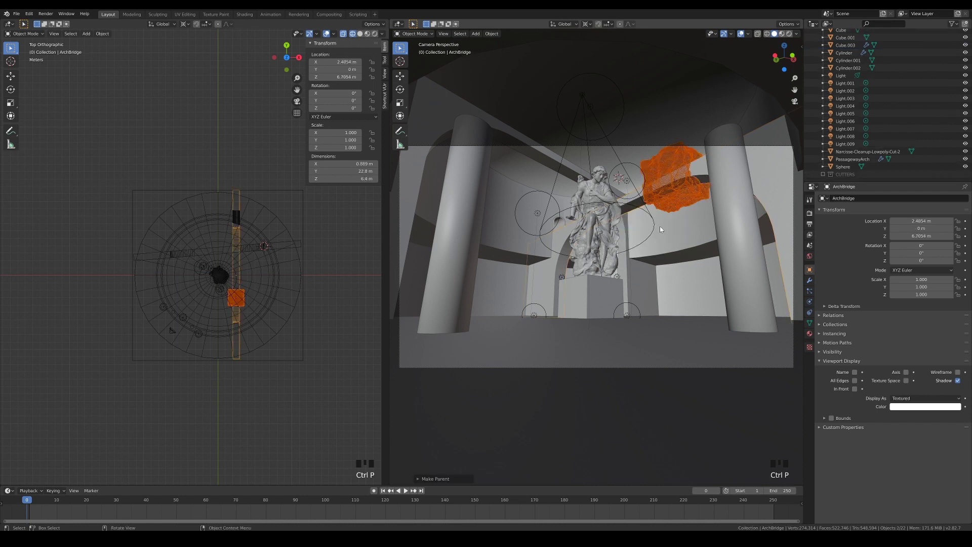
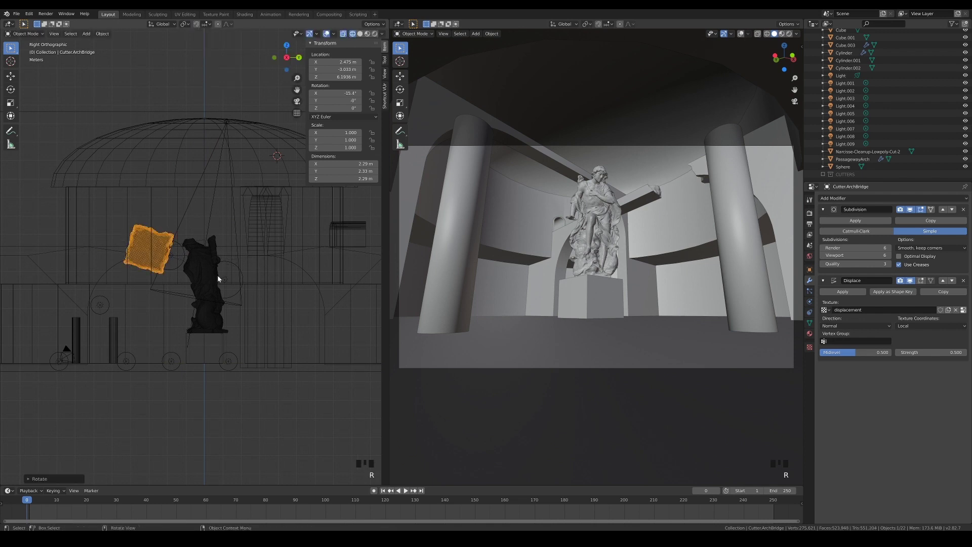
# Drop the intersected bridge fragment straight down to the floor near the gap.
pyautogui.click(651, 197)
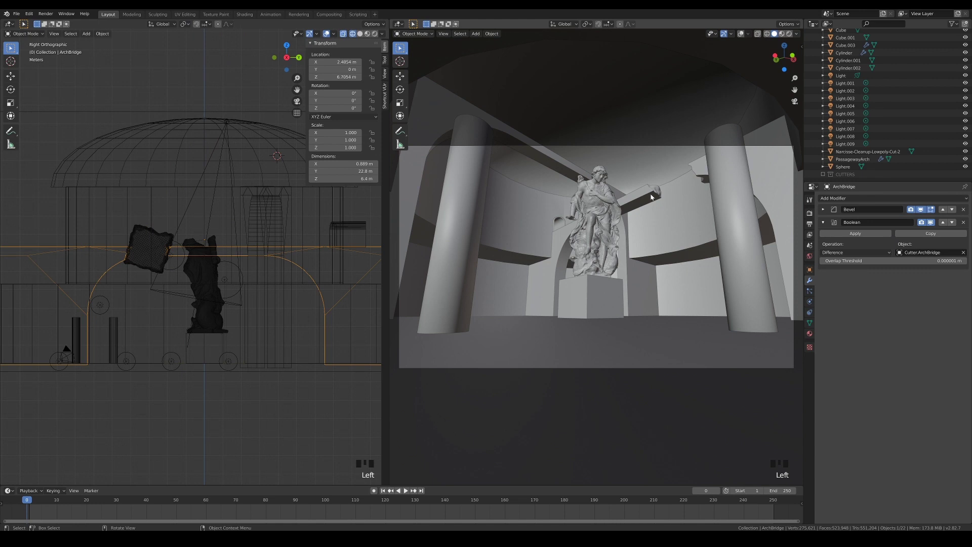
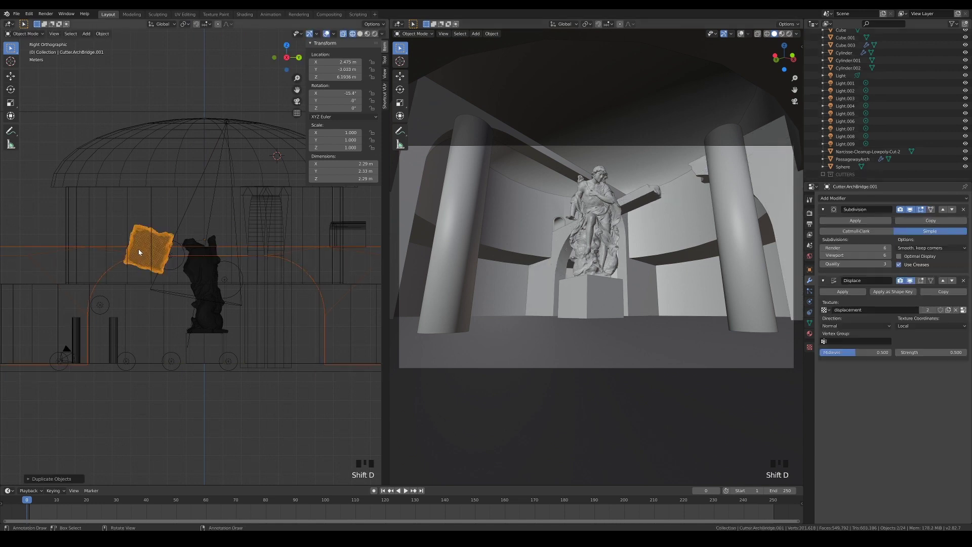
pyautogui.press('g')
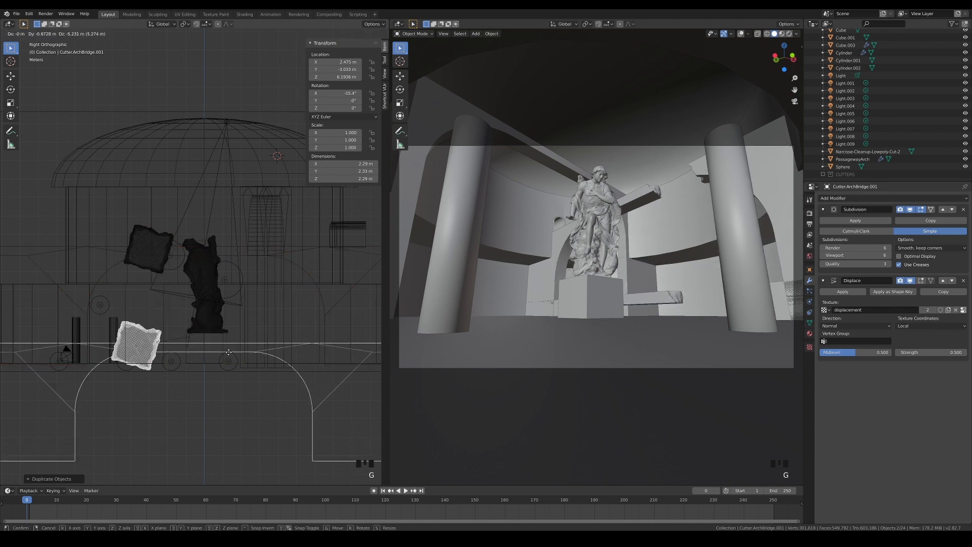
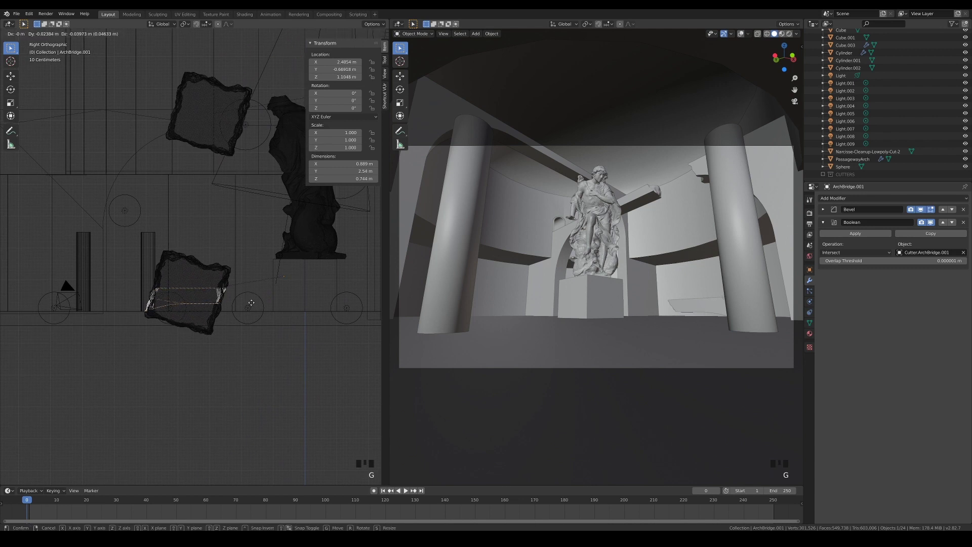
pyautogui.press('KP_7')
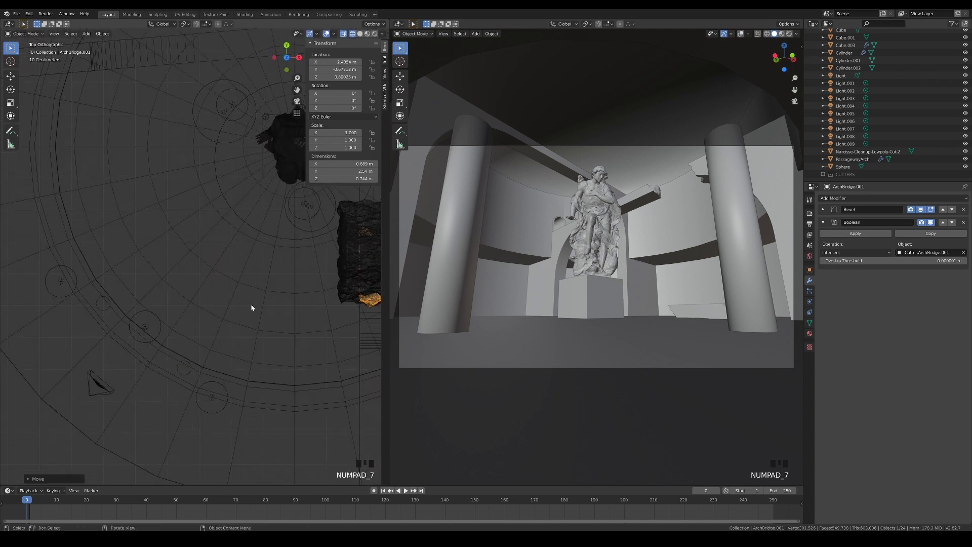
pyautogui.moveTo(243, 309); pyautogui.dragTo(220, 299)
pyautogui.press('KP_1')
pyautogui.moveTo(284, 337); pyautogui.dragTo(190, 28)
pyautogui.moveTo(189, 29); pyautogui.dragTo(267, 308)
pyautogui.rightClick(267, 308)
# Tilt the fallen piece about 21°, turn it on Z and slide it into place on the floor.
pyautogui.press('r')
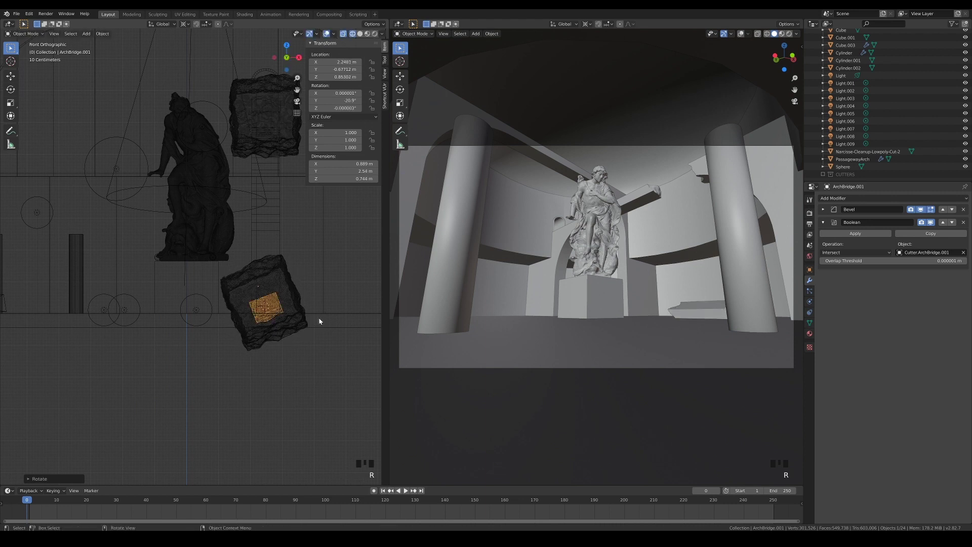
pyautogui.press('KP_7')
pyautogui.rightClick(265, 246)
pyautogui.press('r')
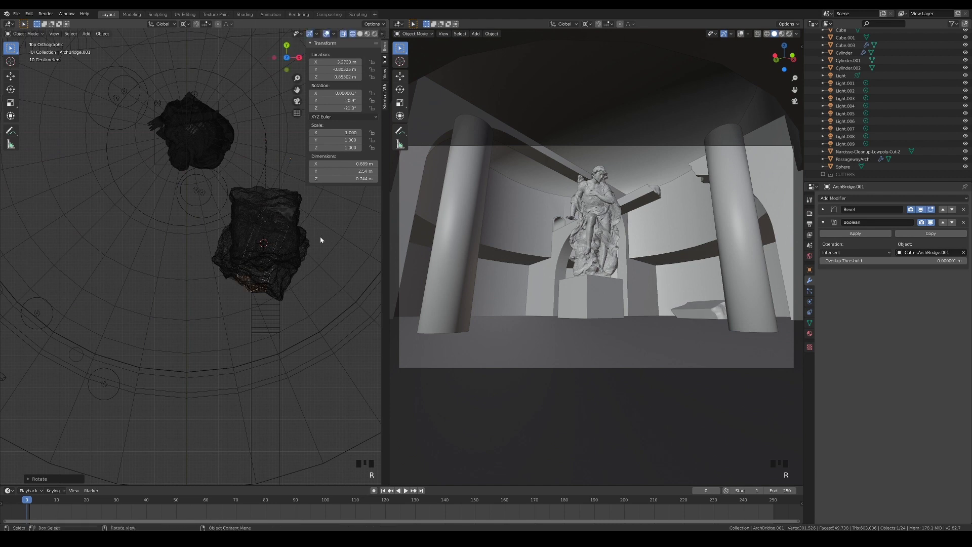
pyautogui.press('g')
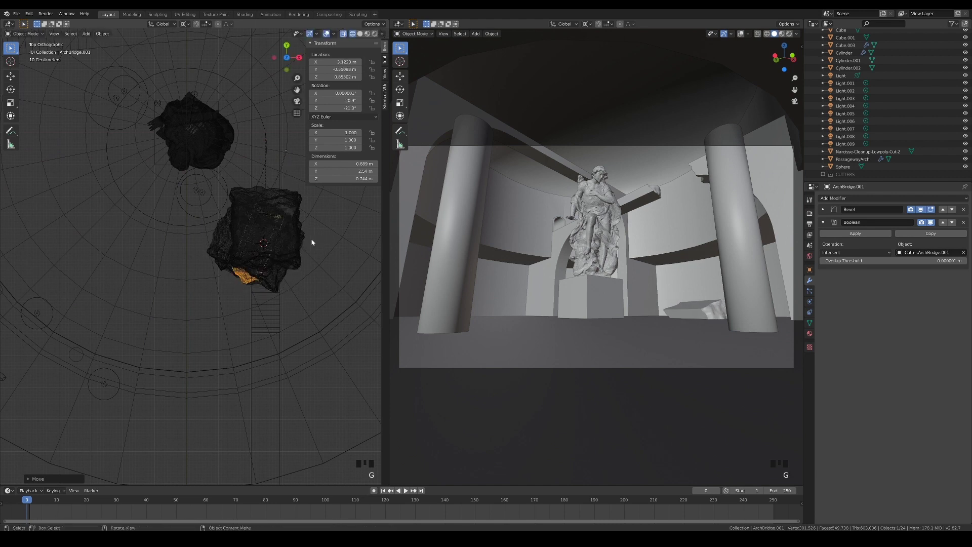
pyautogui.click(320, 288)
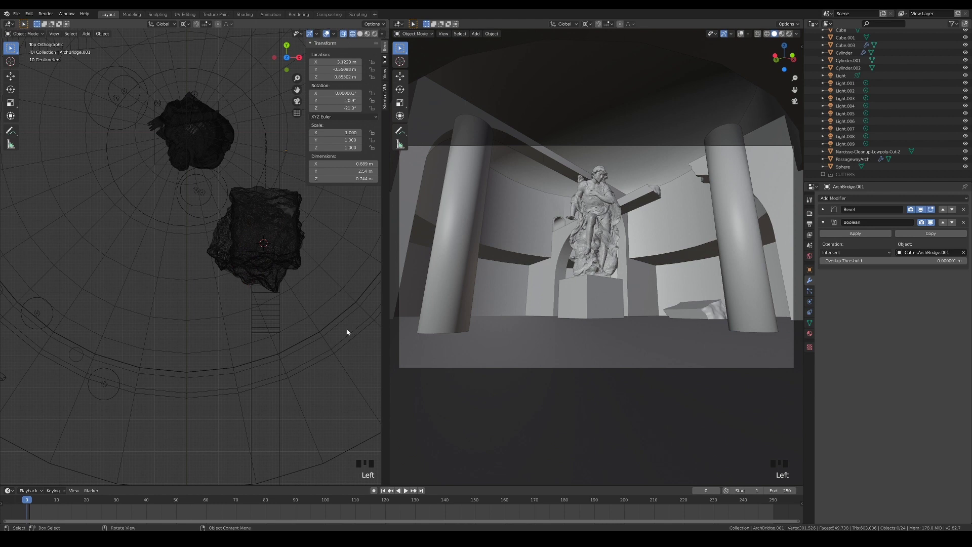